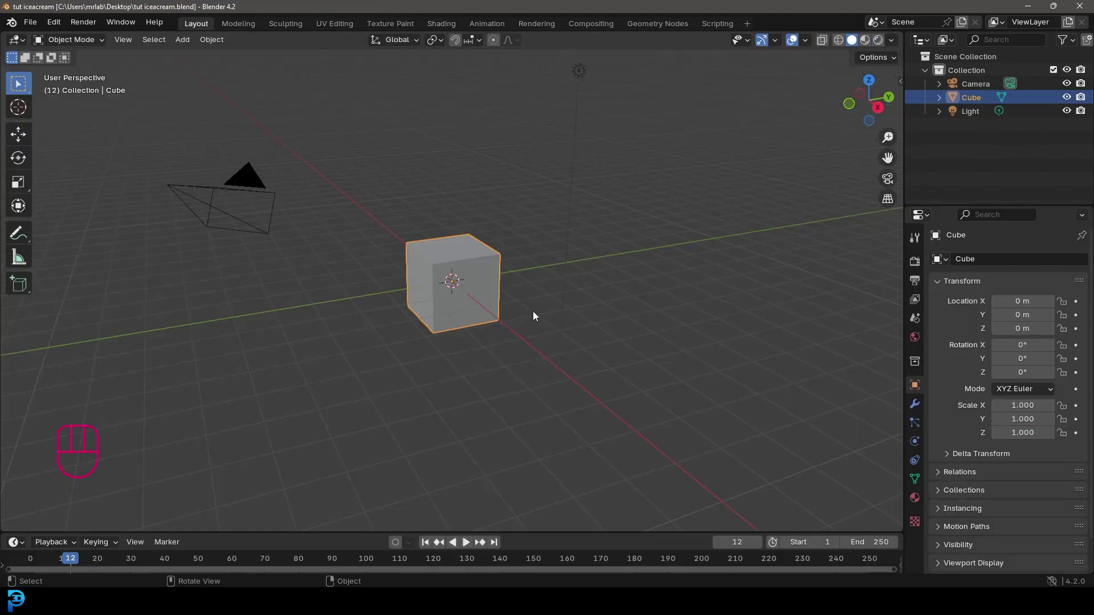
- Delete the default camera, cube and light and add a cylinder at the origin
left_click_drag(480, 169, 633, 64)
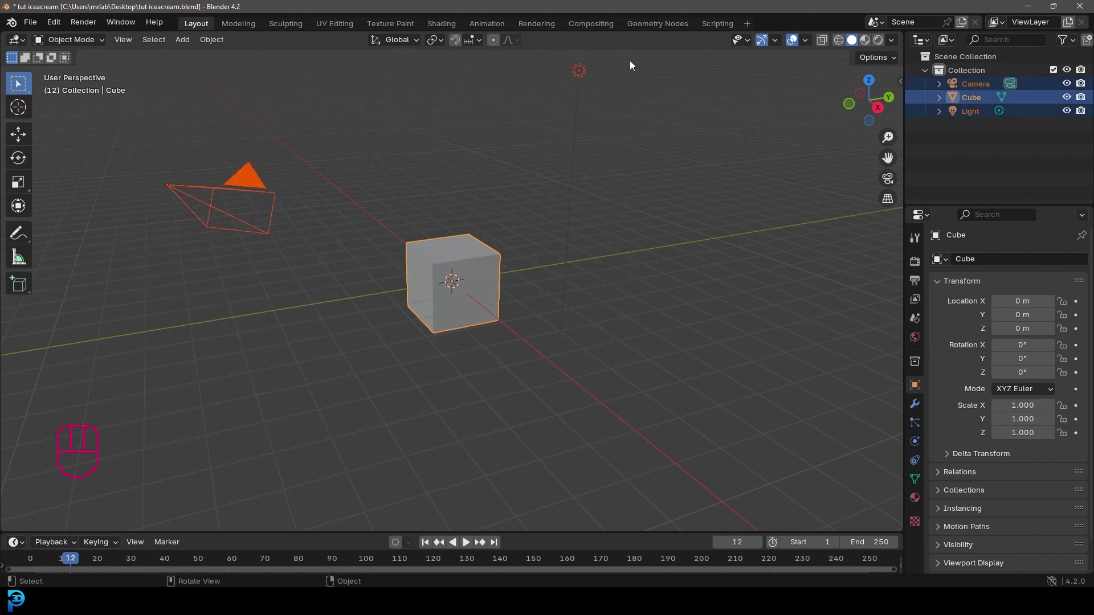
key("Delete")
key("KP_1")
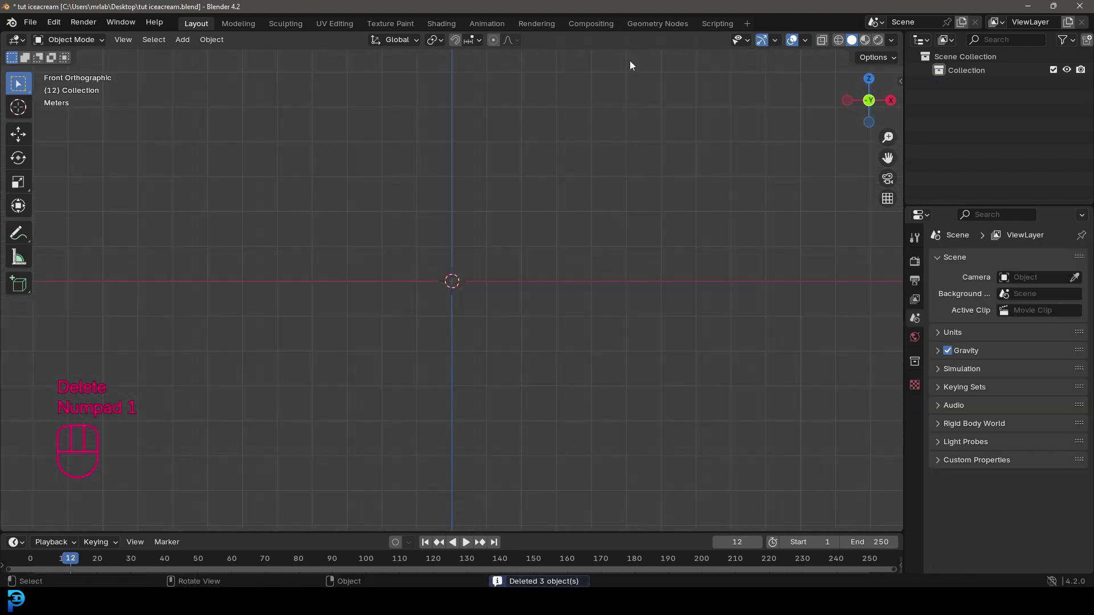
key("shift+a")
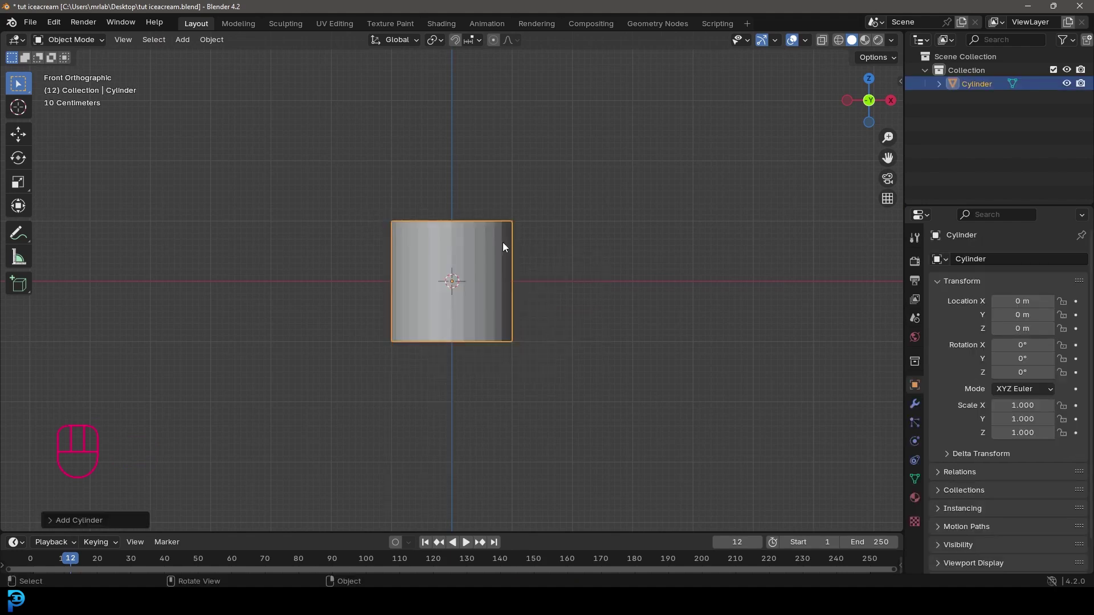
- Taper the cylinder's bottom ring inward into a cone and return to solid shading
key("Tab")
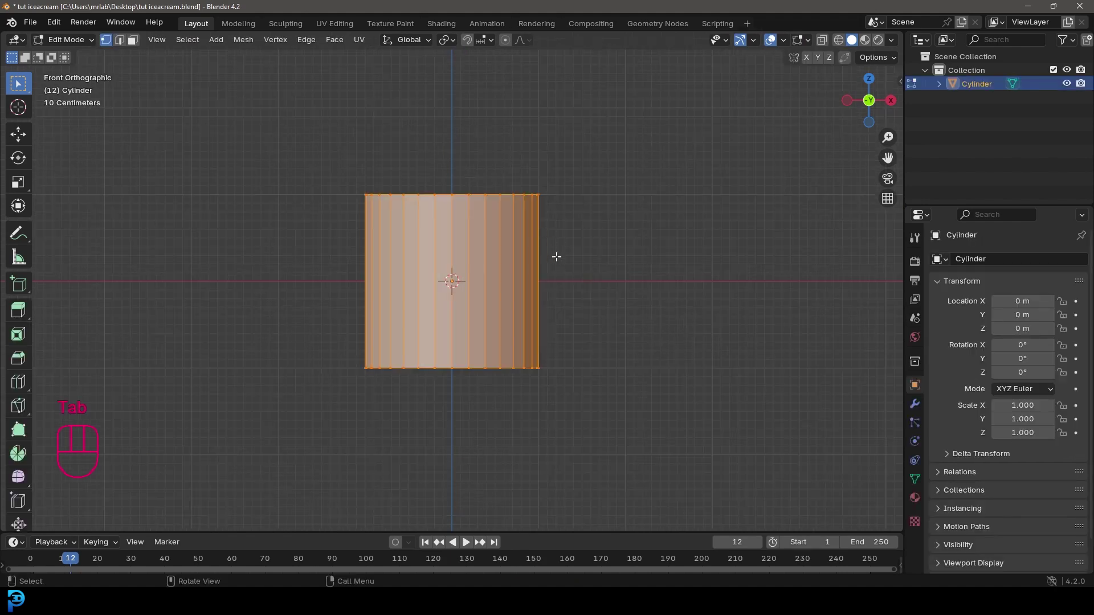
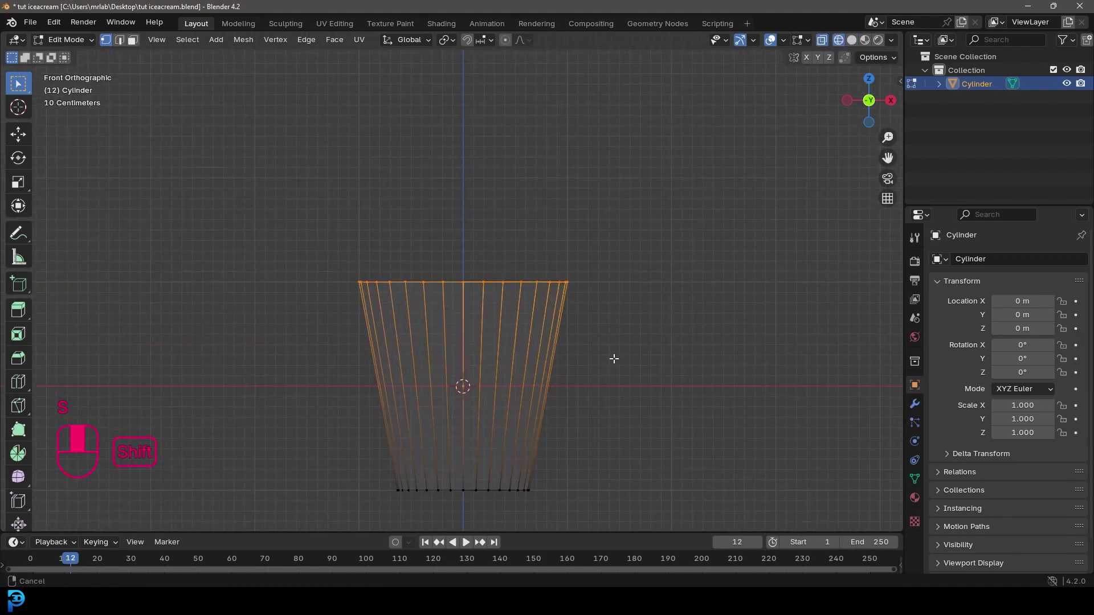
key("g")
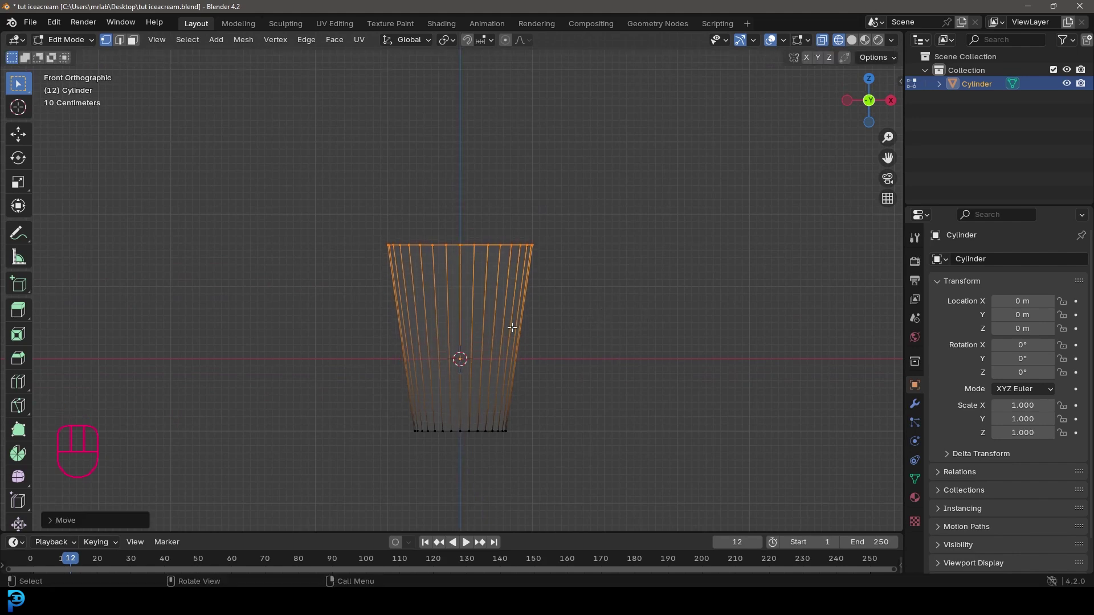
left_click_drag(458, 346, 470, 310)
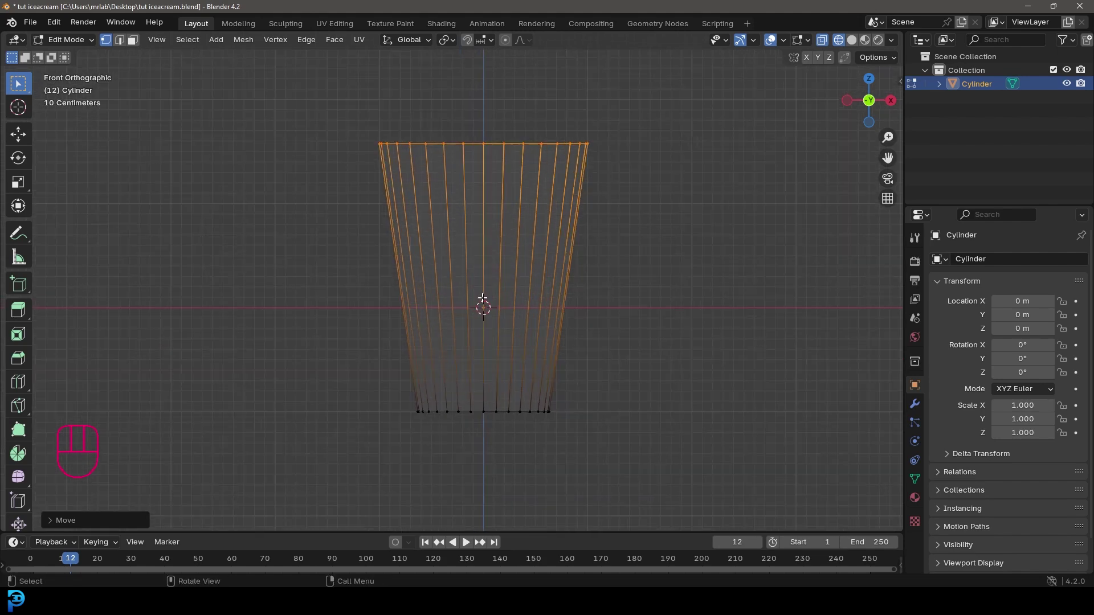
key("z")
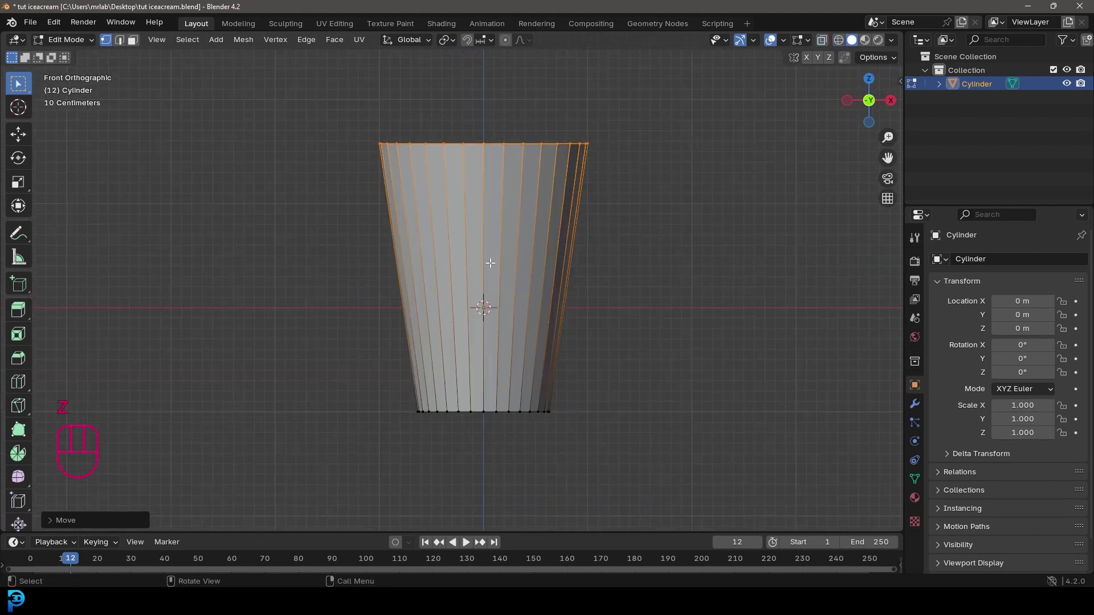
- Add sixteen edge loops, duplicate the middle side faces and separate them as Cylinder.001
key("ctrl+r")
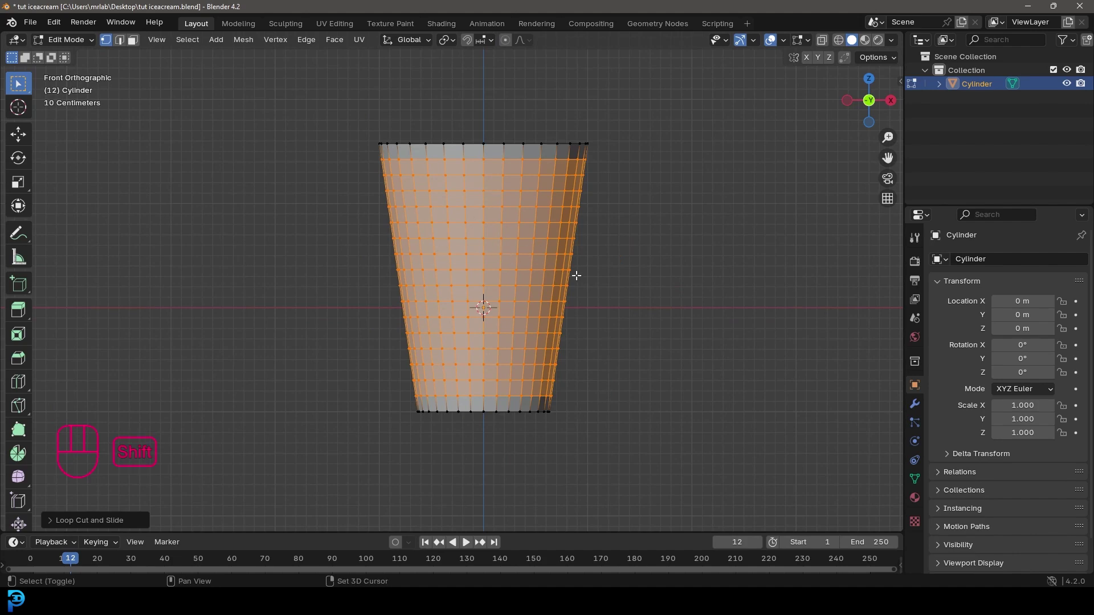
key("shift+d")
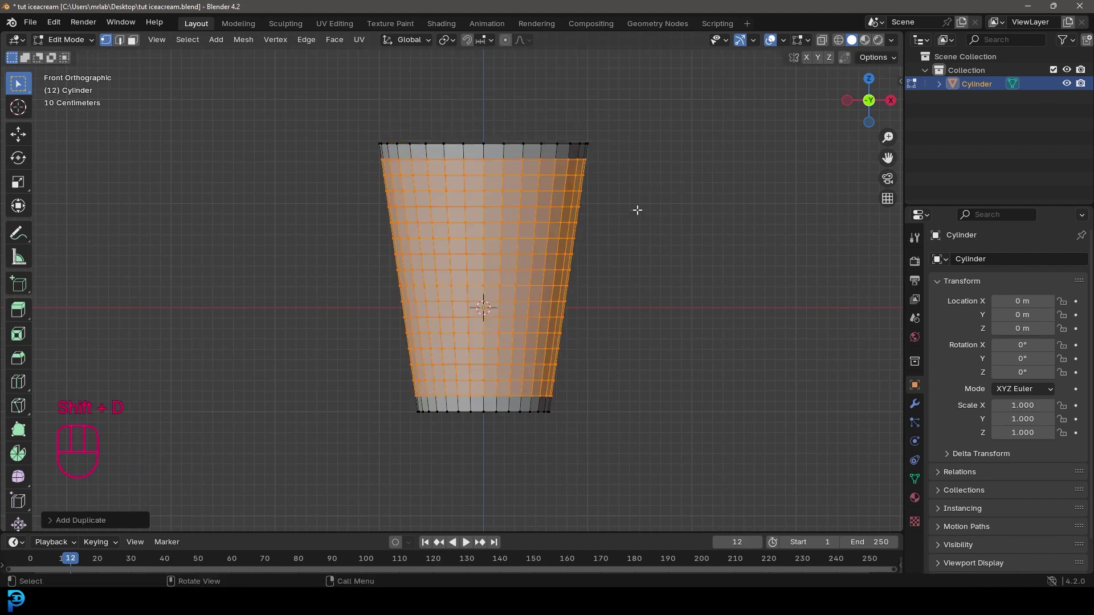
key("p")
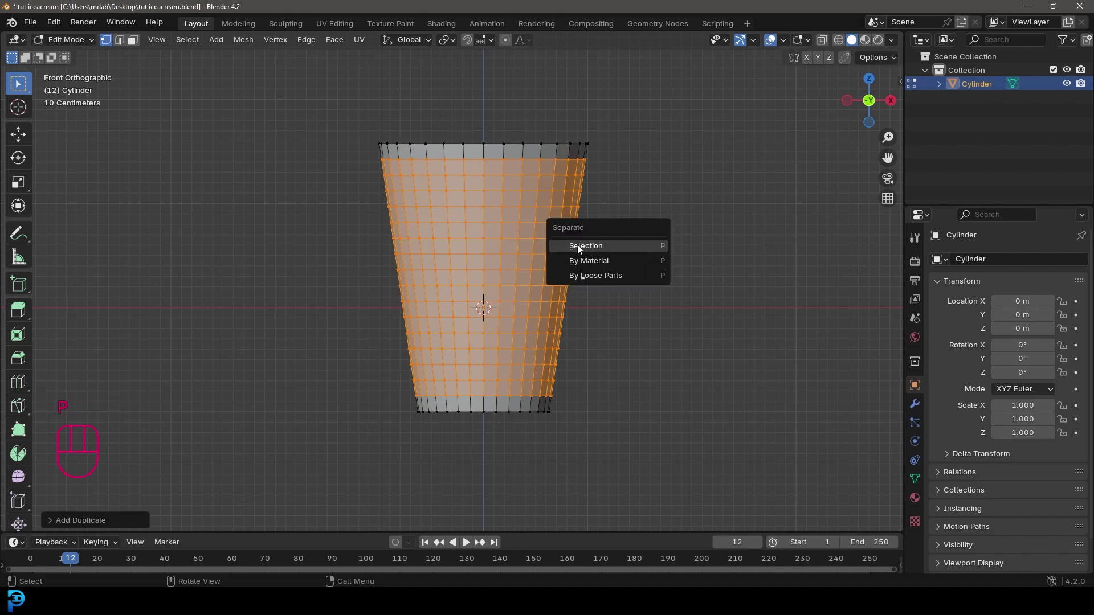
left_click(76, 64)
key("g")
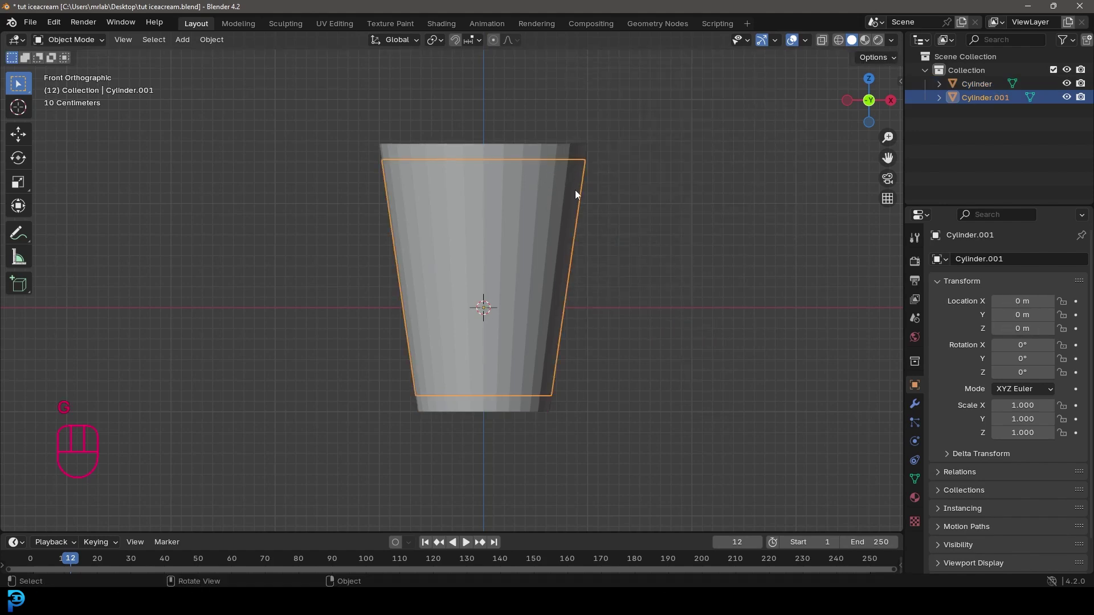
- Poke all of Cylinder.001's faces and convert tris to quads, giving a diamond lattice
key("Tab")
middle_click(624, 218)
middle_click(630, 214)
key("a")
left_click_drag(620, 196, 618, 229)
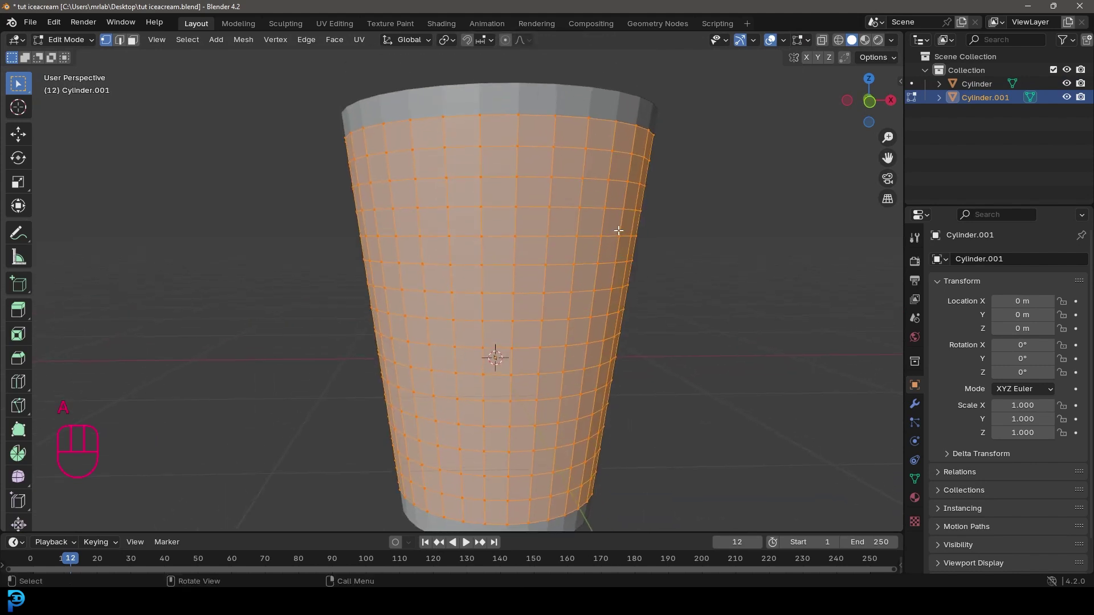
key("F3")
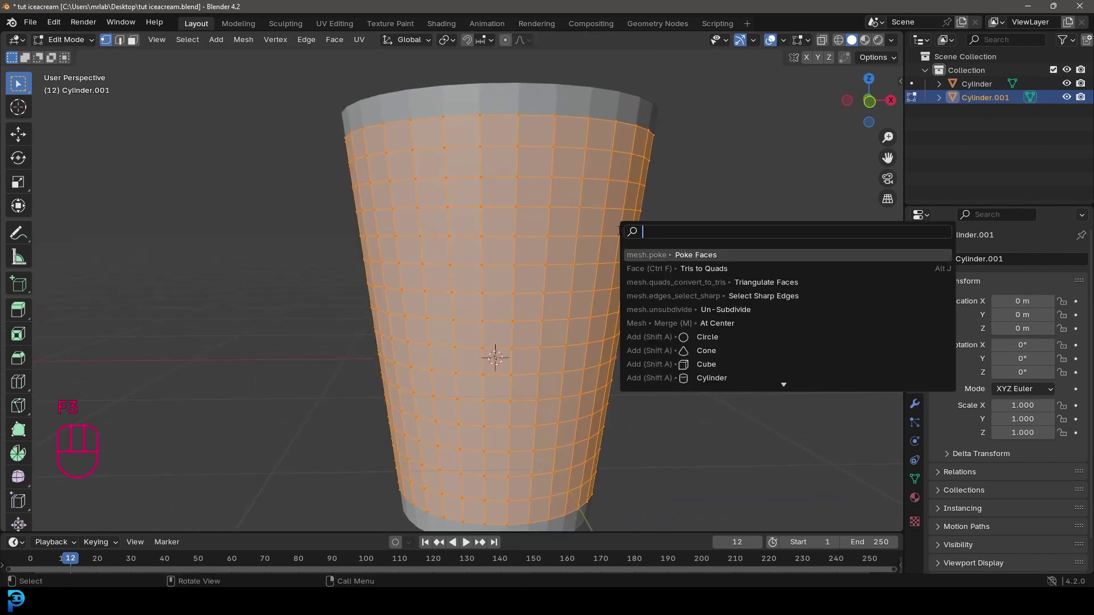
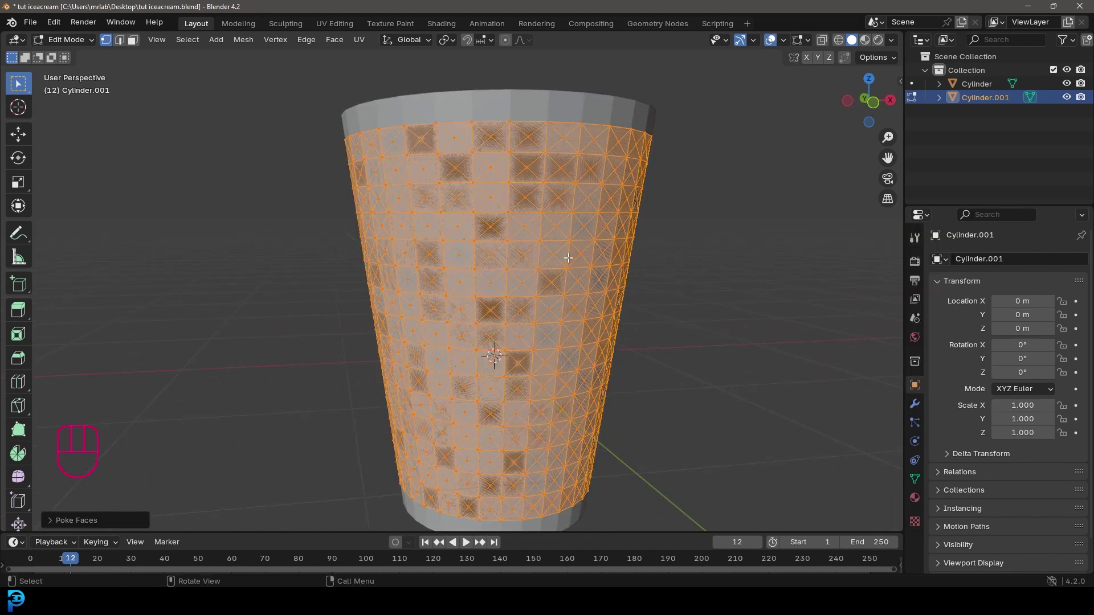
key("alt+j")
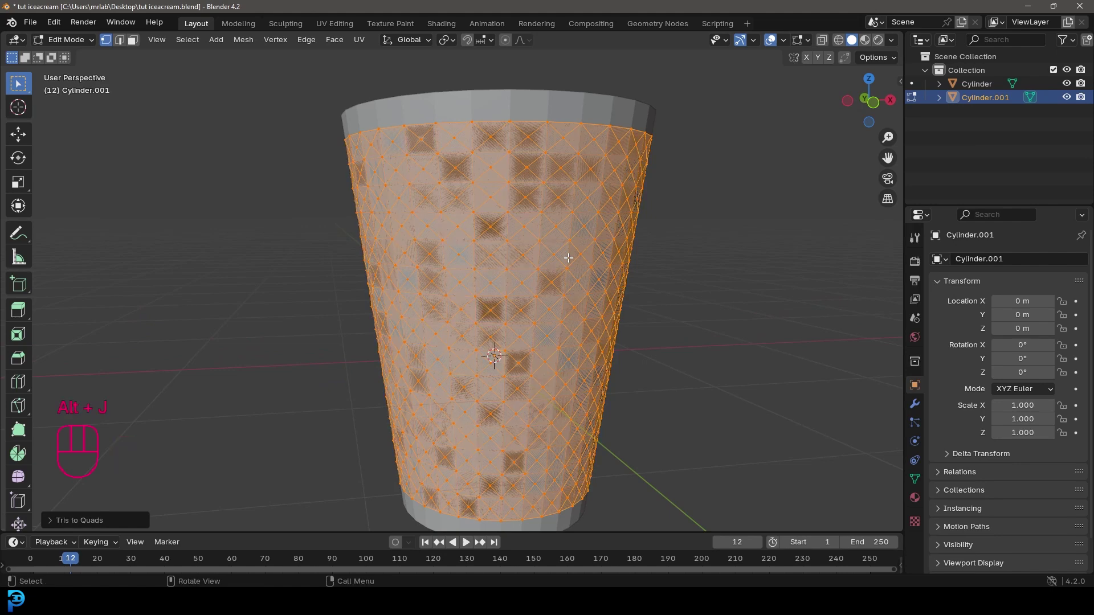
key("KP_1")
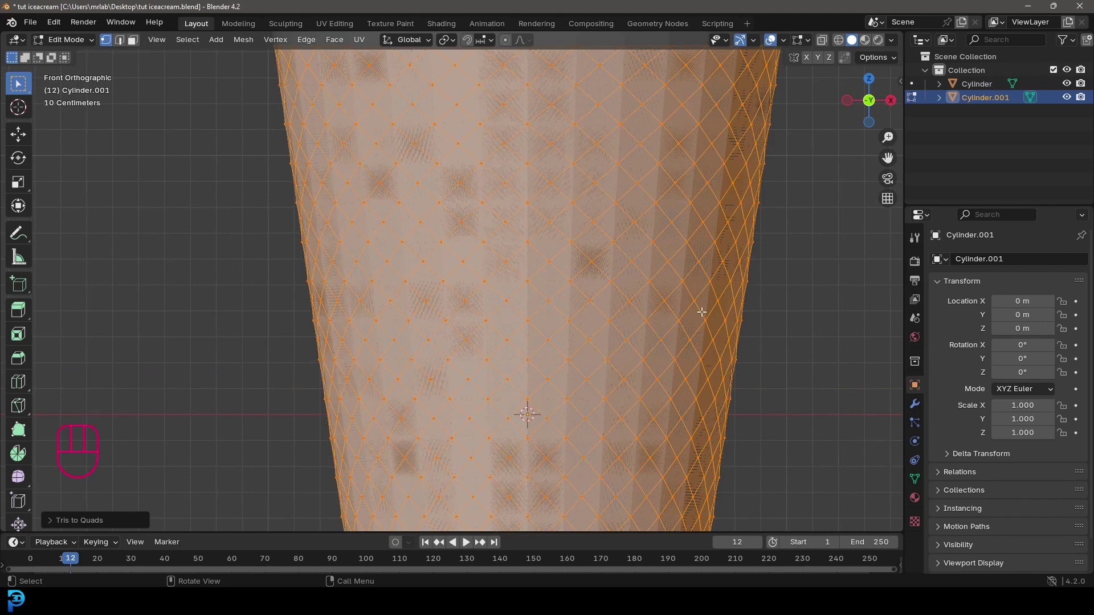
- Give Cylinder.001 a Wireframe modifier with 0.047 m thickness, then select the original cone for editing
middle_click(733, 292)
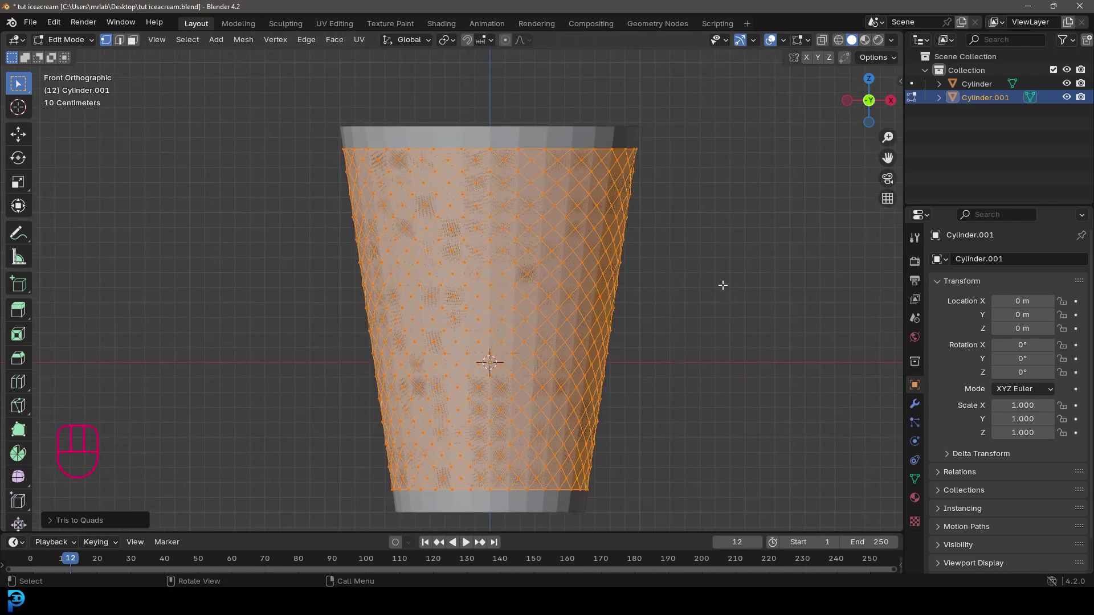
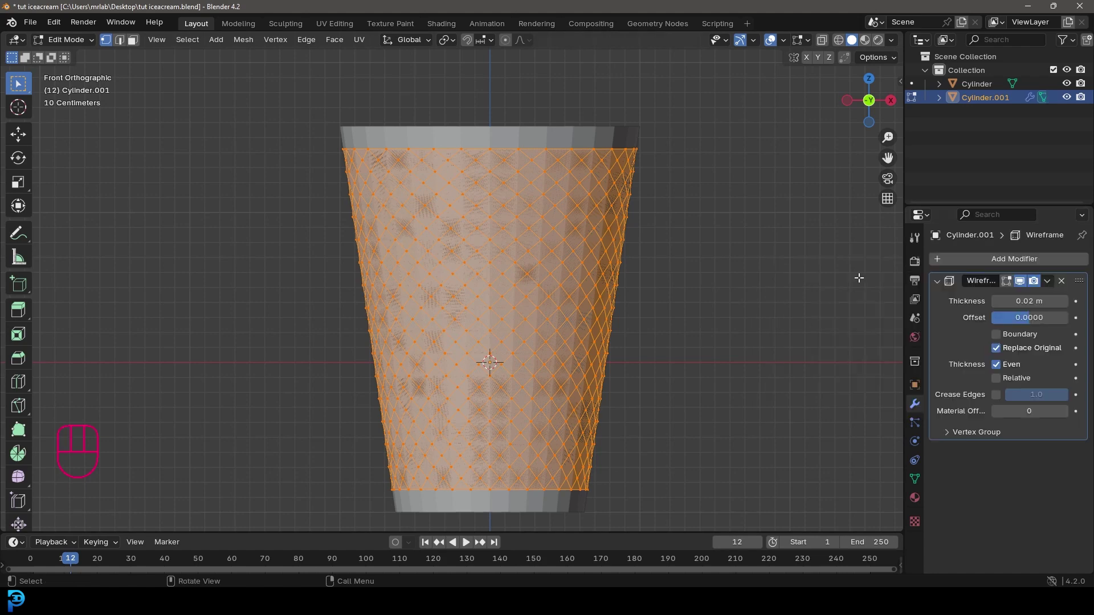
left_click(76, 47)
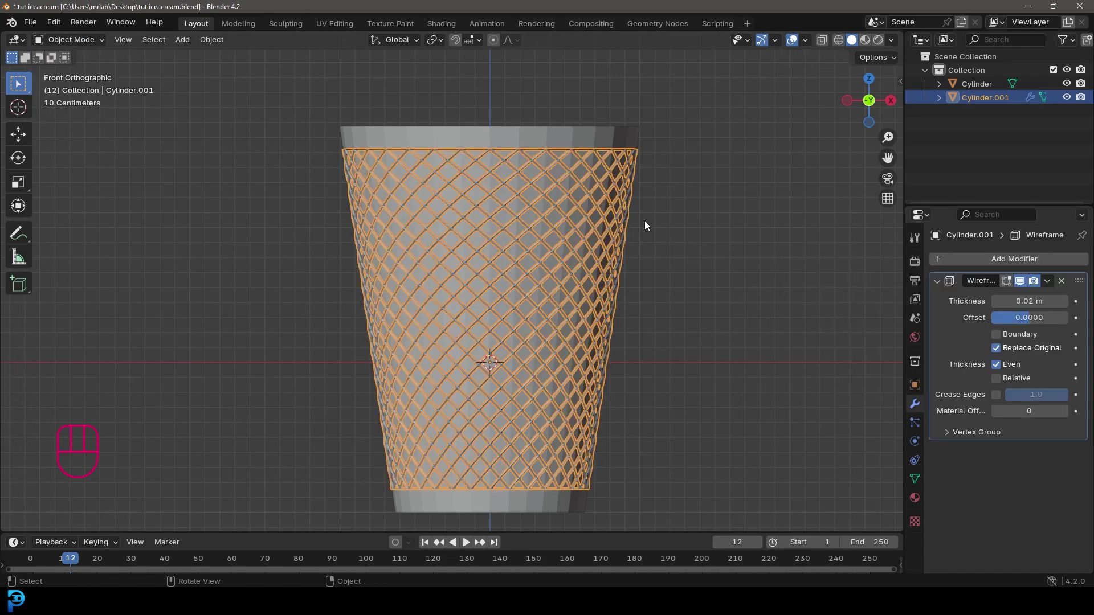
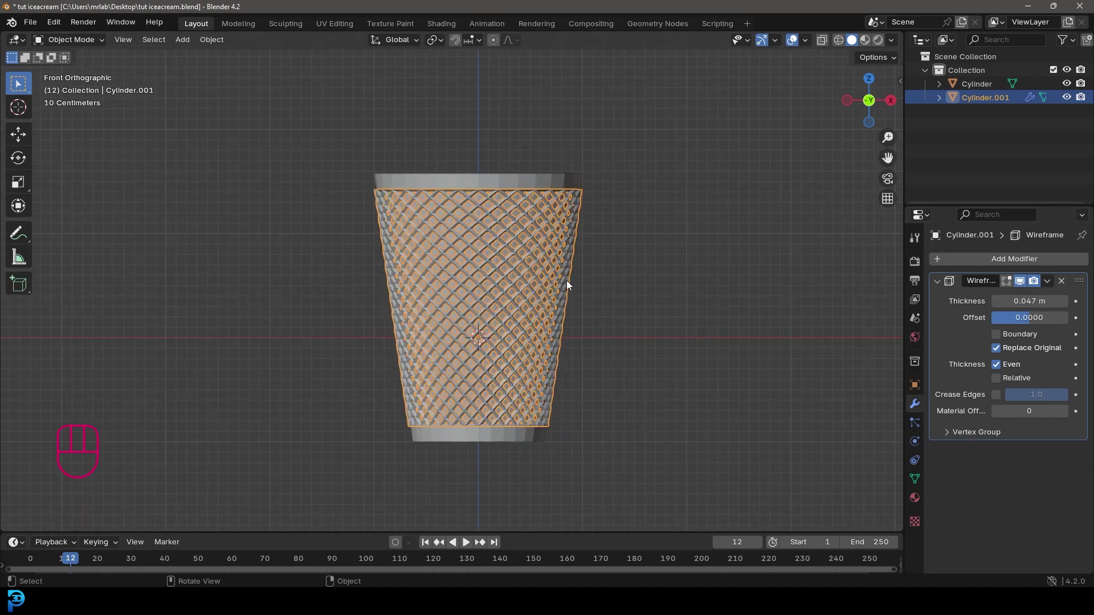
middle_click(503, 215)
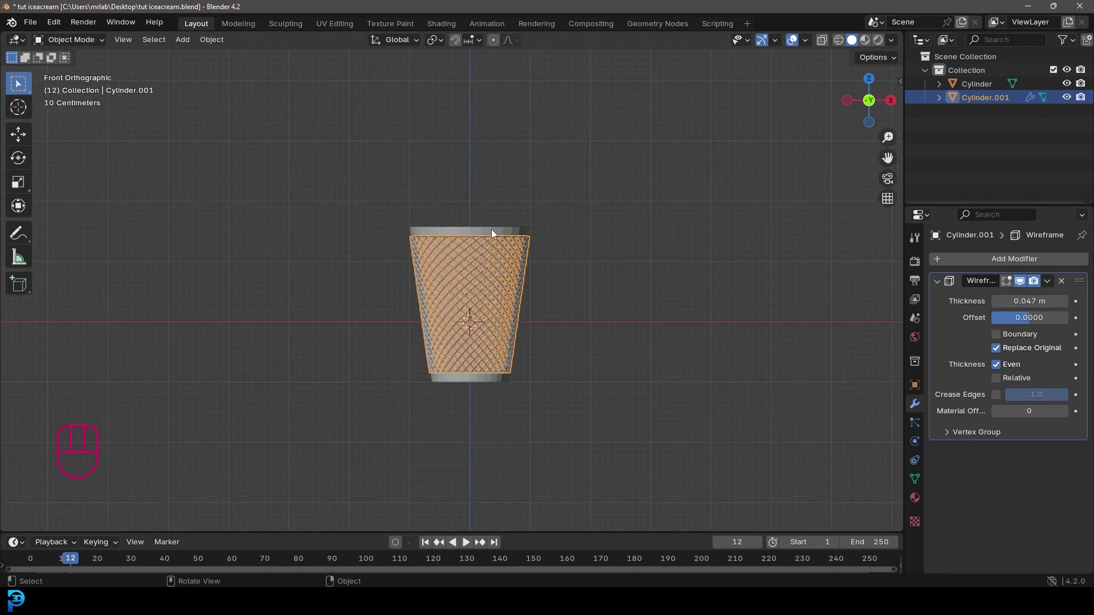
left_click_drag(530, 272, 528, 280)
key("Tab")
left_click_drag(530, 387, 522, 300)
left_click_drag(477, 333, 481, 293)
key("alt+a")
- Bevel the cone's bottom rim with a three-segment bevel about 0.037 m wide
middle_click(490, 297)
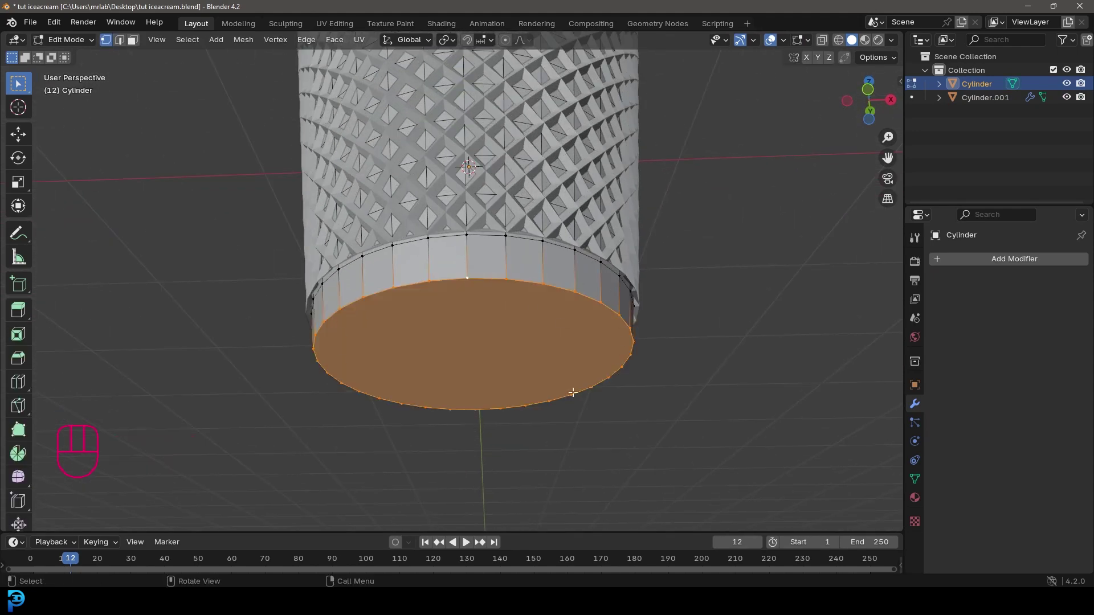
key("ctrl+b")
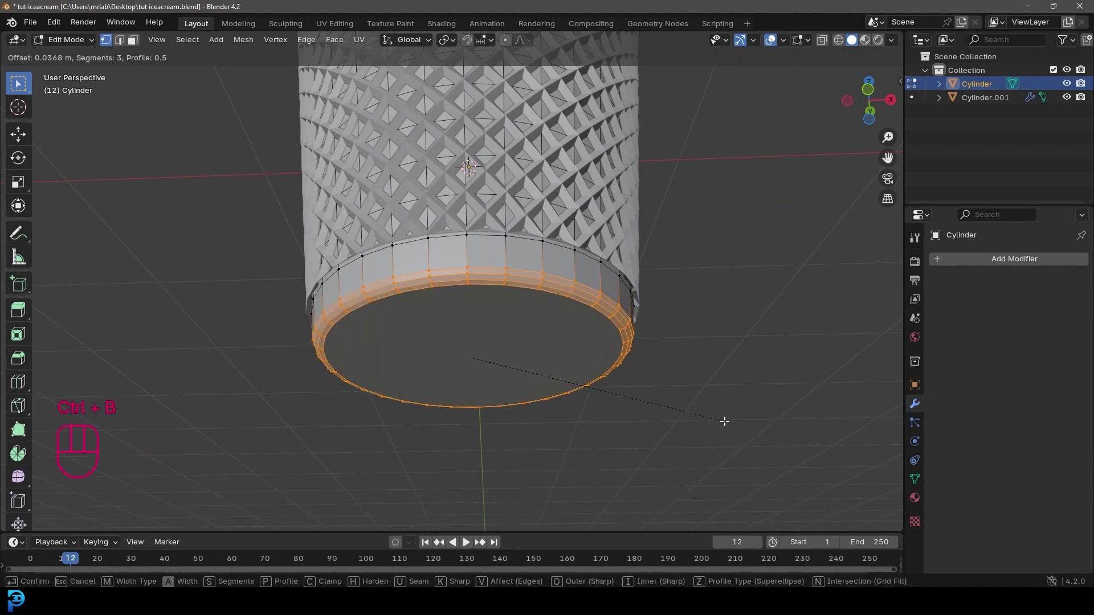
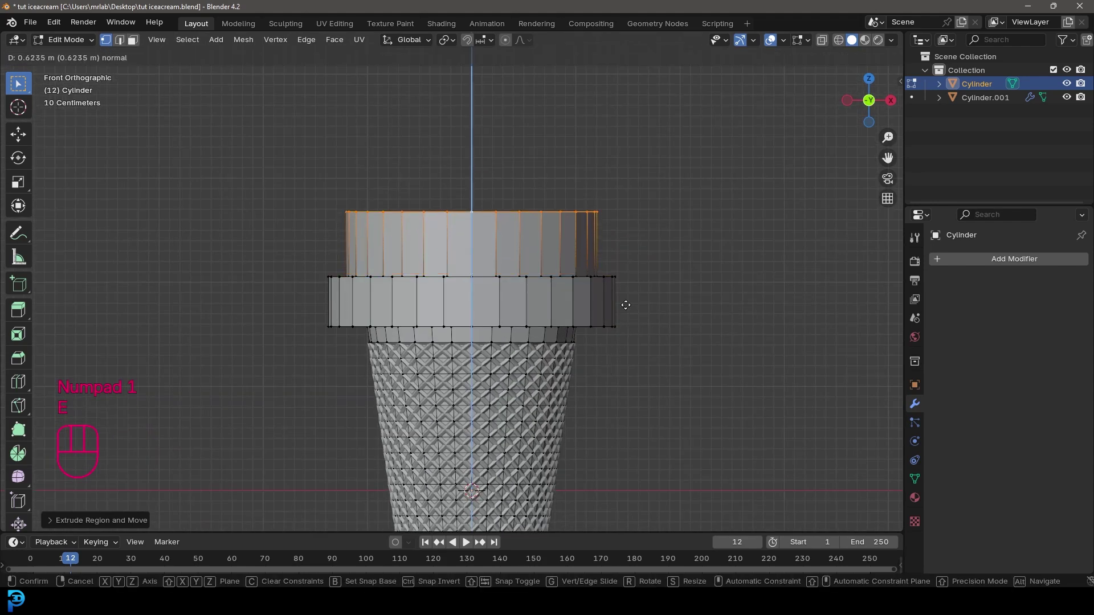
- Flare the top section outward, extrude the rim upward and round it into a bowl
key("s")
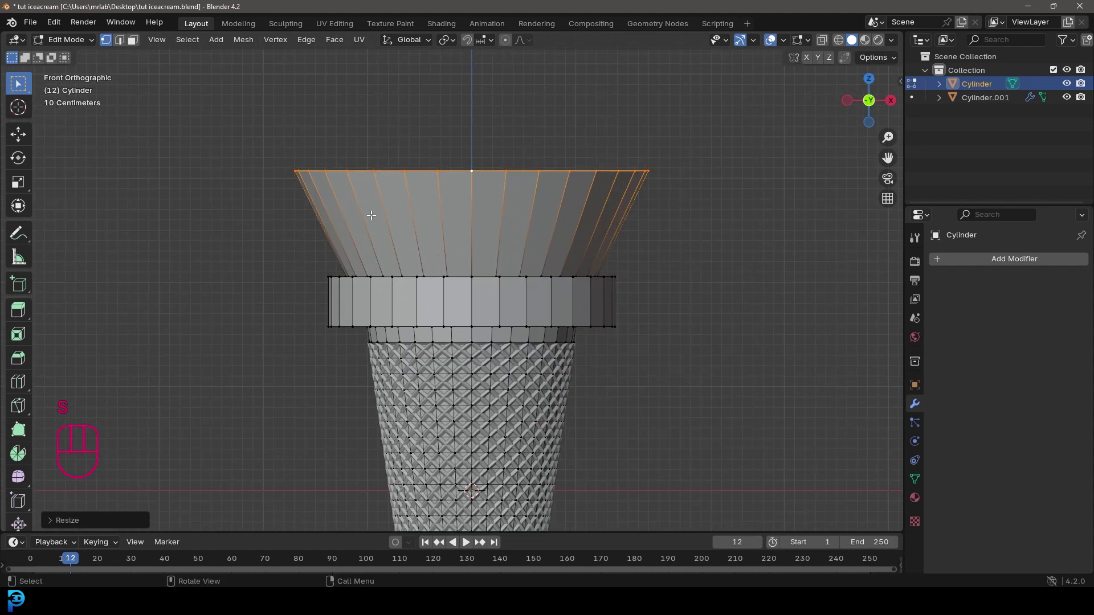
key("ctrl+r")
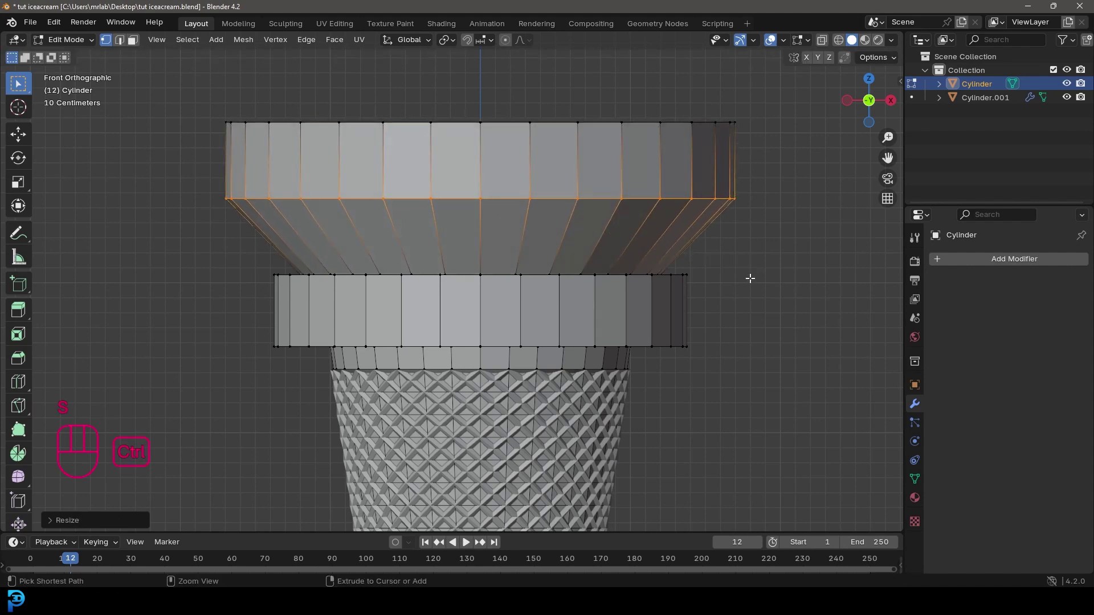
key("ctrl+b")
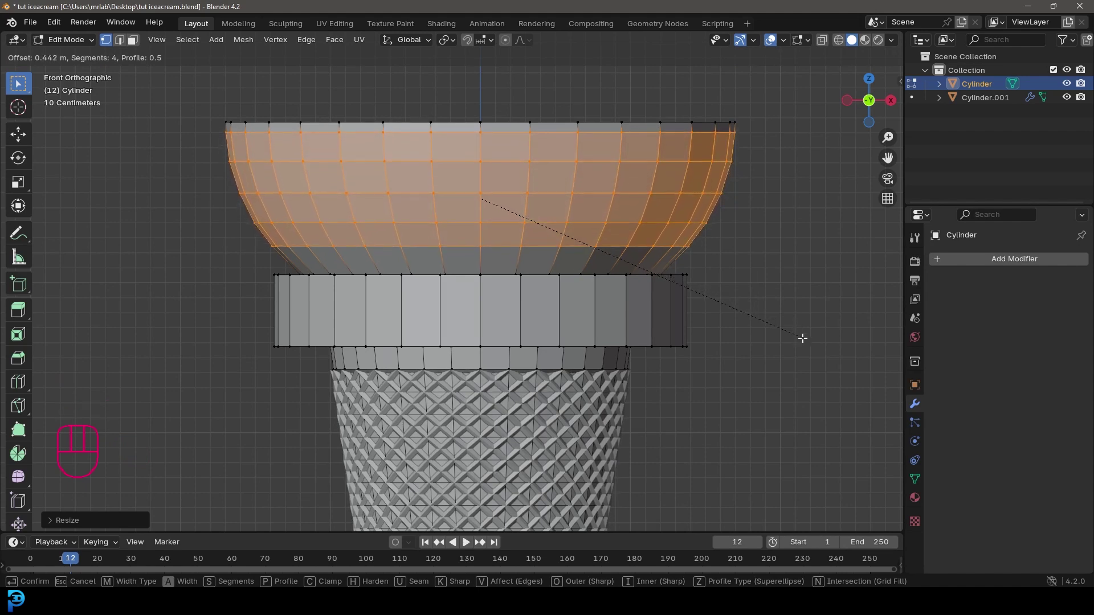
middle_click(465, 279)
left_click_drag(456, 275, 473, 296)
- Bevel the collar edge loop where cone meets cup with two segments
key("alt+a")
left_click_drag(441, 344, 450, 330)
key("g")
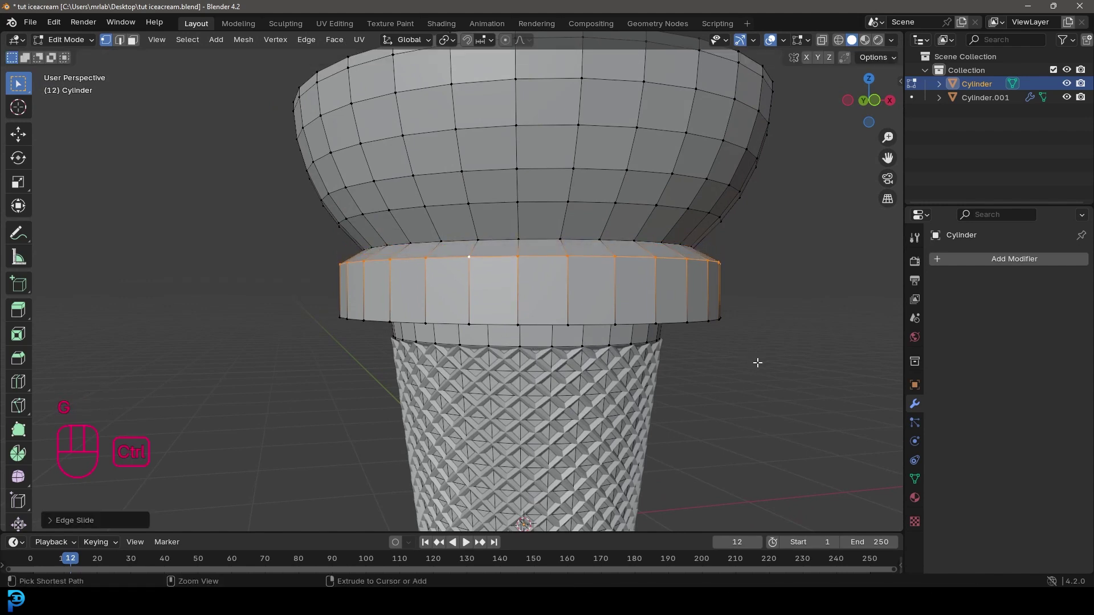
key("ctrl+b")
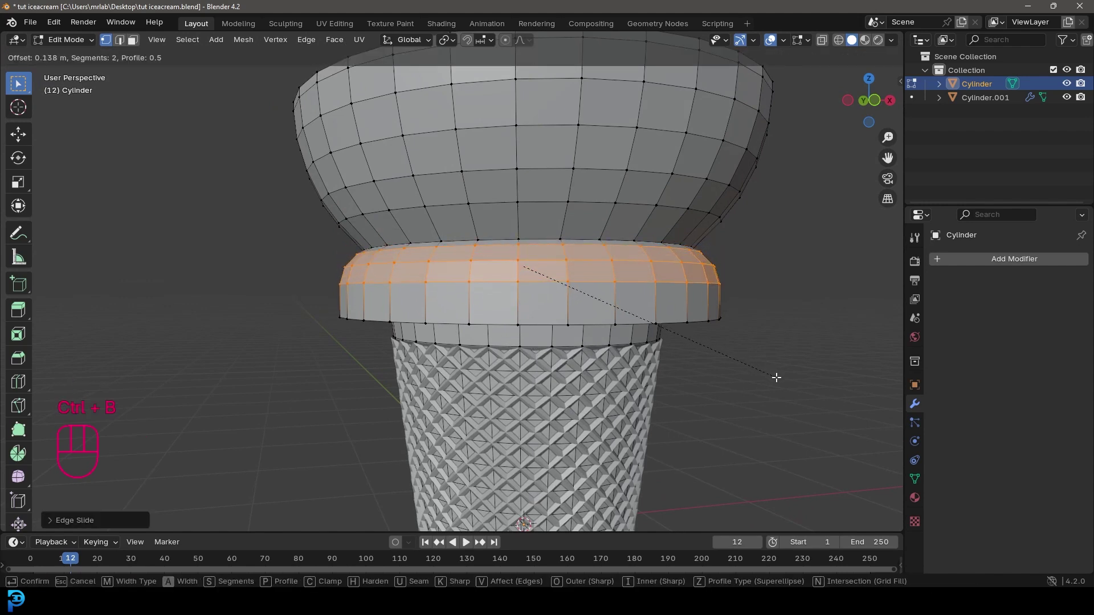
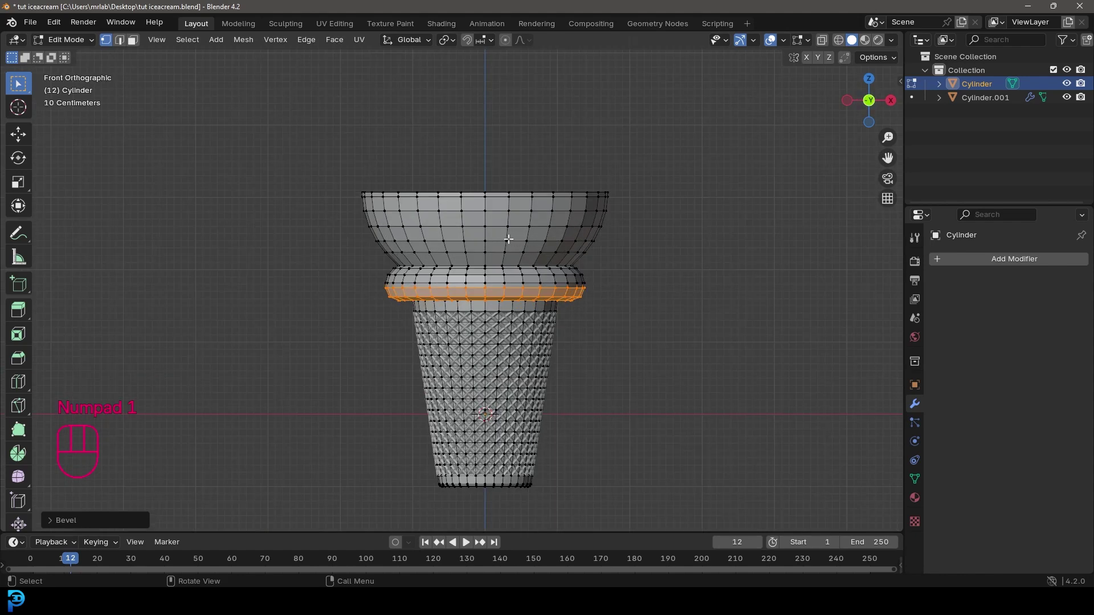
- Scale the collar's lower edge loop inward with proportional editing to tuck it under the cup
left_click(508, 45)
key("alt+a")
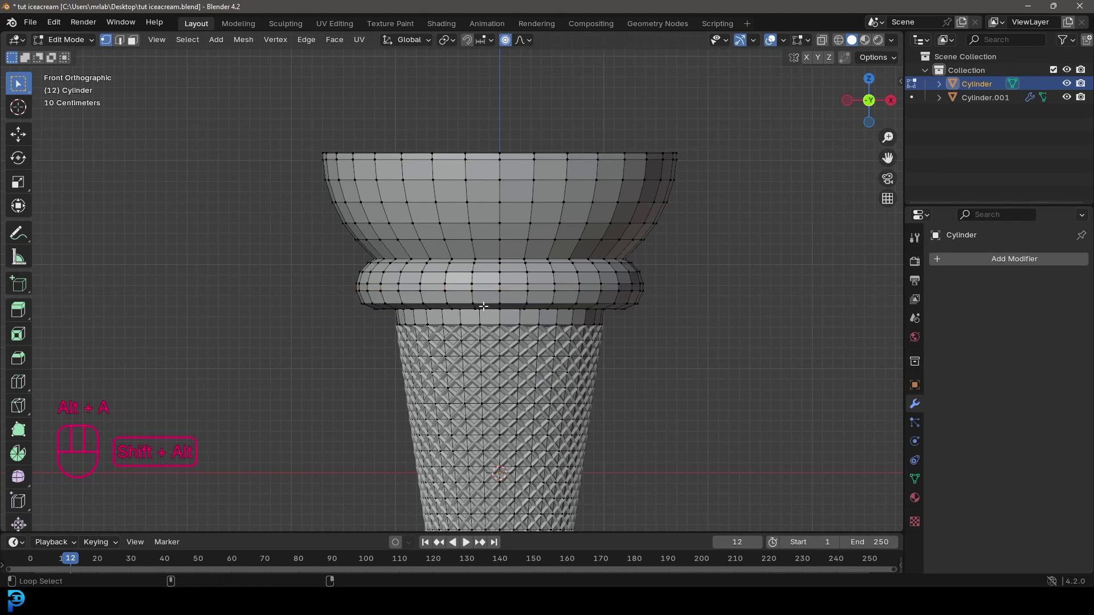
left_click_drag(483, 303, 488, 304)
middle_click(636, 324)
key("s")
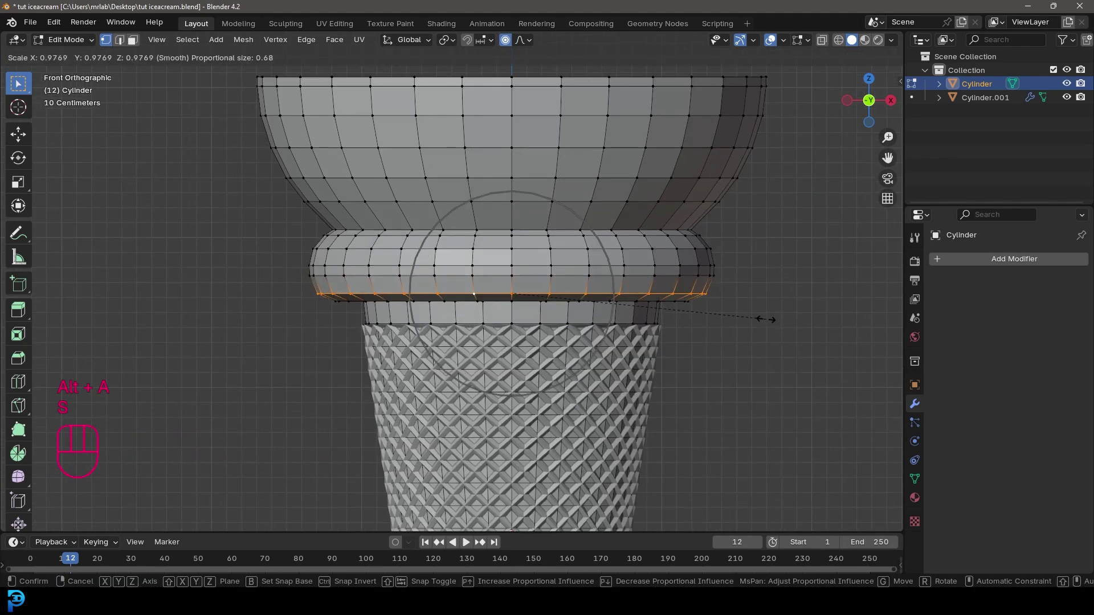
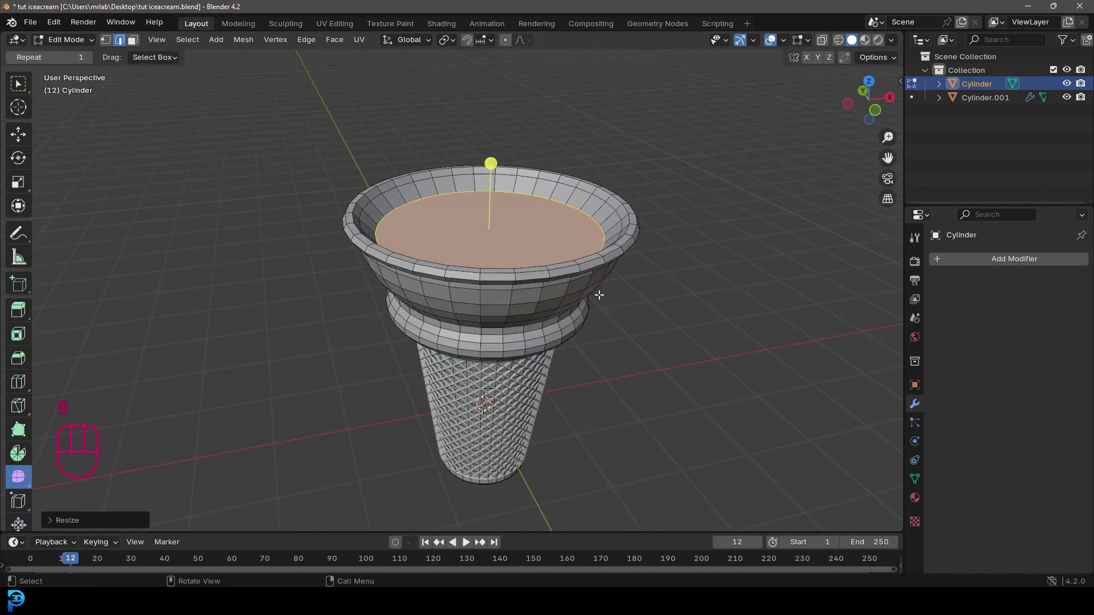
- Add a level-2 Subdivision Surface modifier to the cup and shade it smooth
key("e")
left_click_drag(500, 314, 570, 286)
key("Tab")
left_click_drag(512, 219, 498, 223)
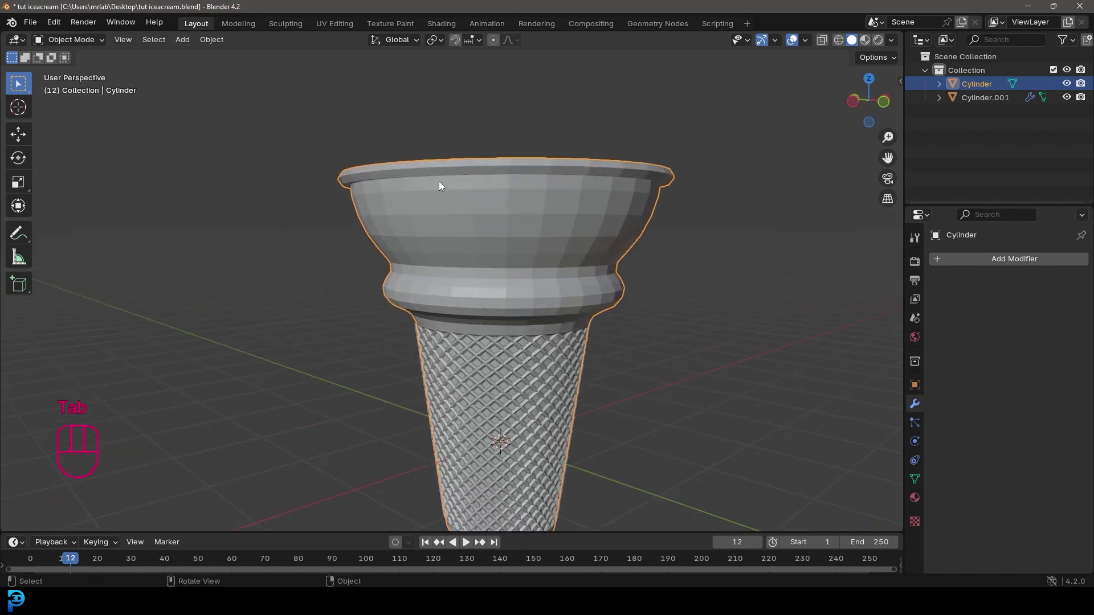
left_click_drag(545, 184, 568, 214)
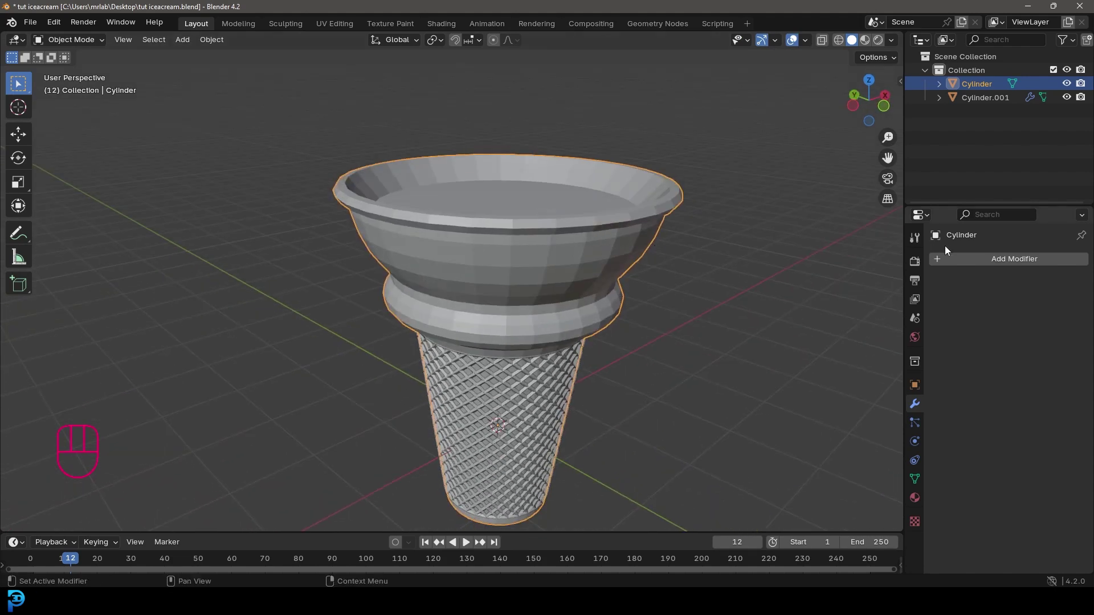
left_click_drag(977, 263, 743, 272)
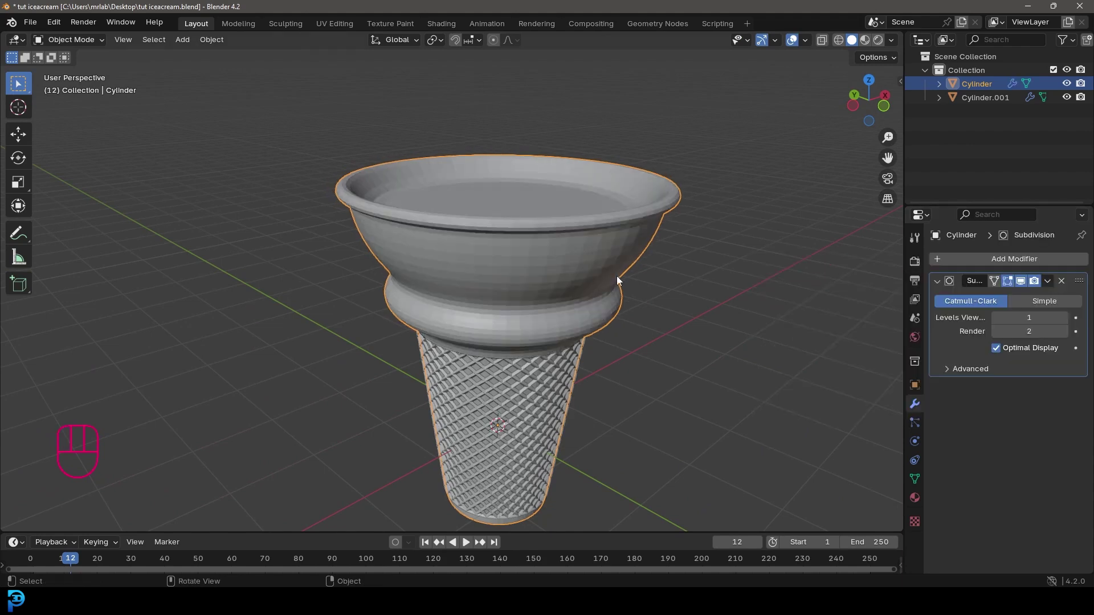
left_click_drag(529, 292, 541, 253)
left_click_drag(558, 333, 543, 340)
- Apply the subdivision modifier permanently and frame the smoothed cup in front view
key("KP_1")
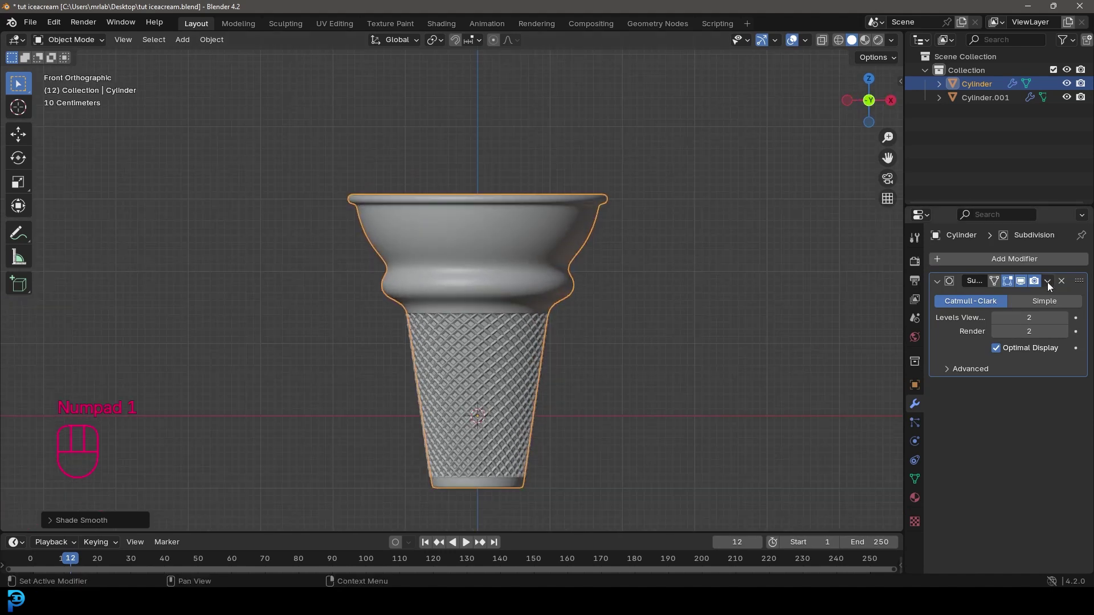
left_click_drag(1051, 287, 1015, 301)
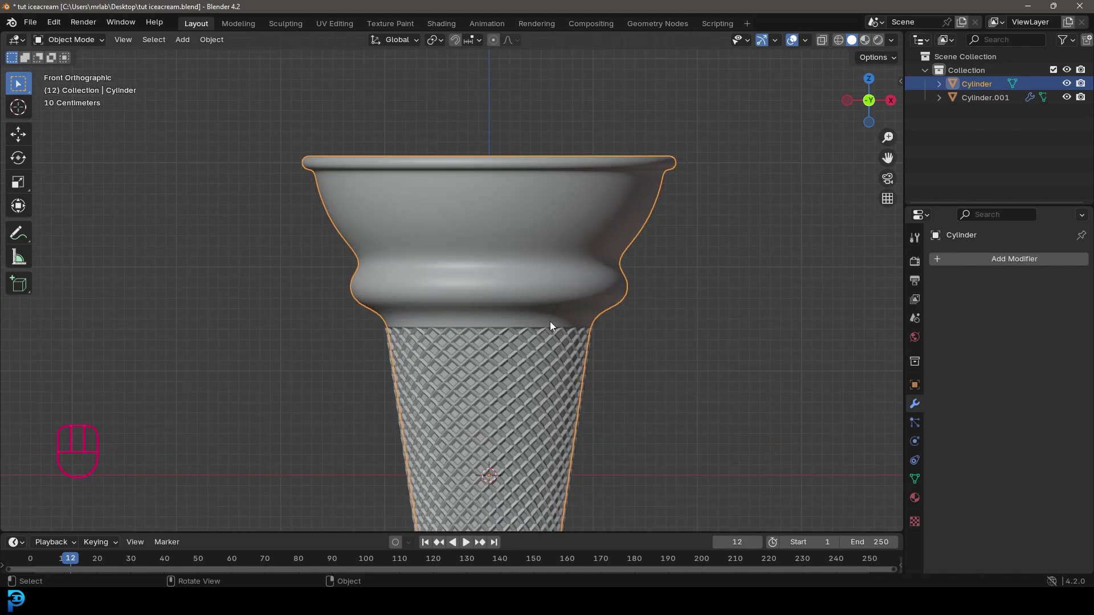
key("Tab")
key("Tab")
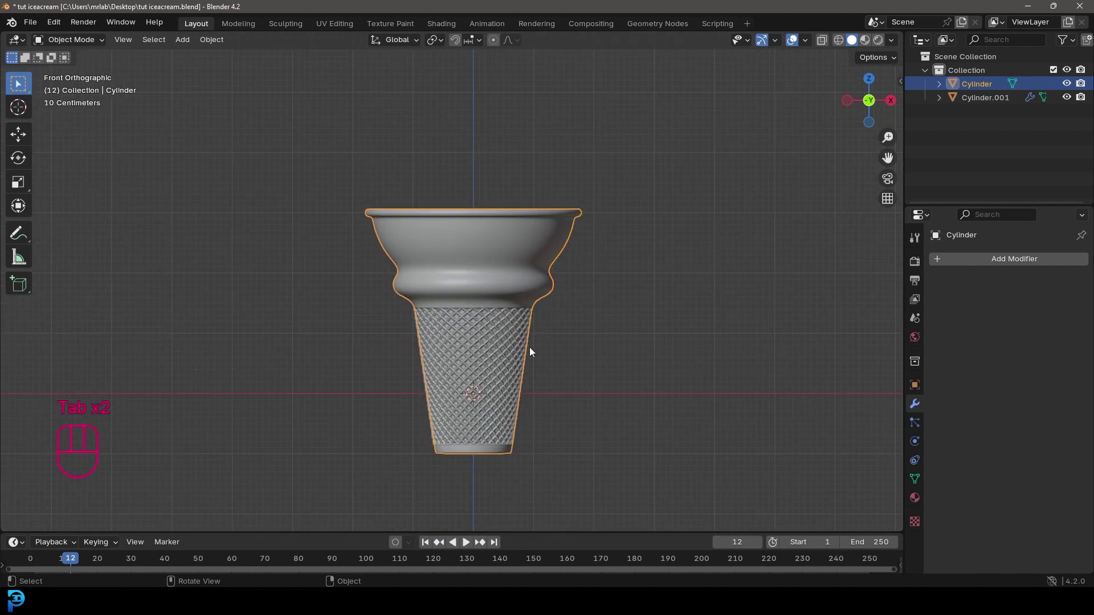
- Apply the lattice's Wireframe modifier and join it with the cup into one Cylinder
left_click(524, 326)
left_click_drag(606, 347, 601, 277)
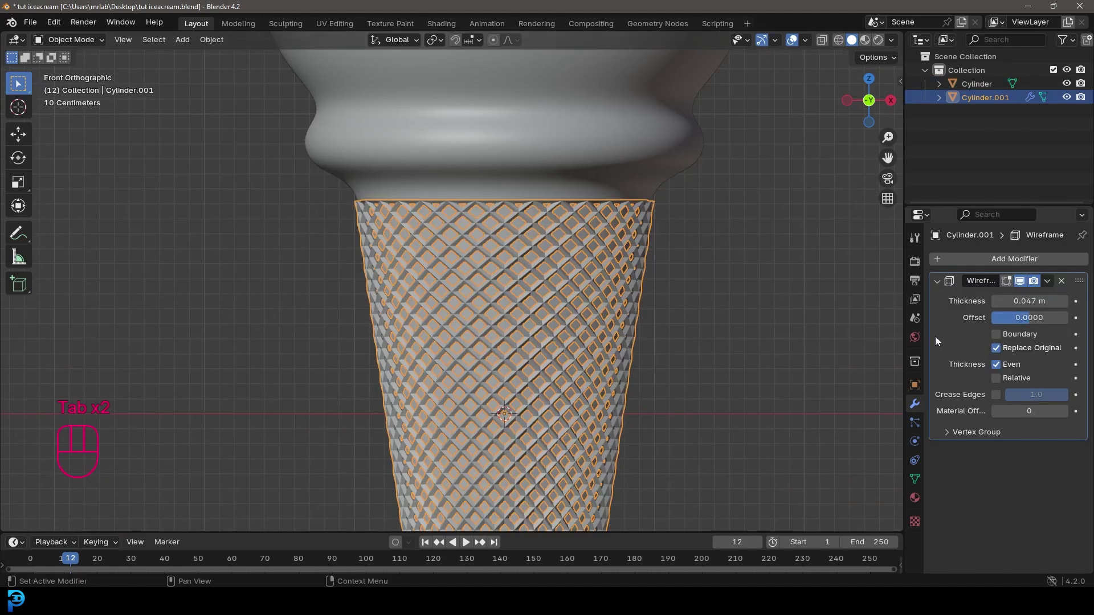
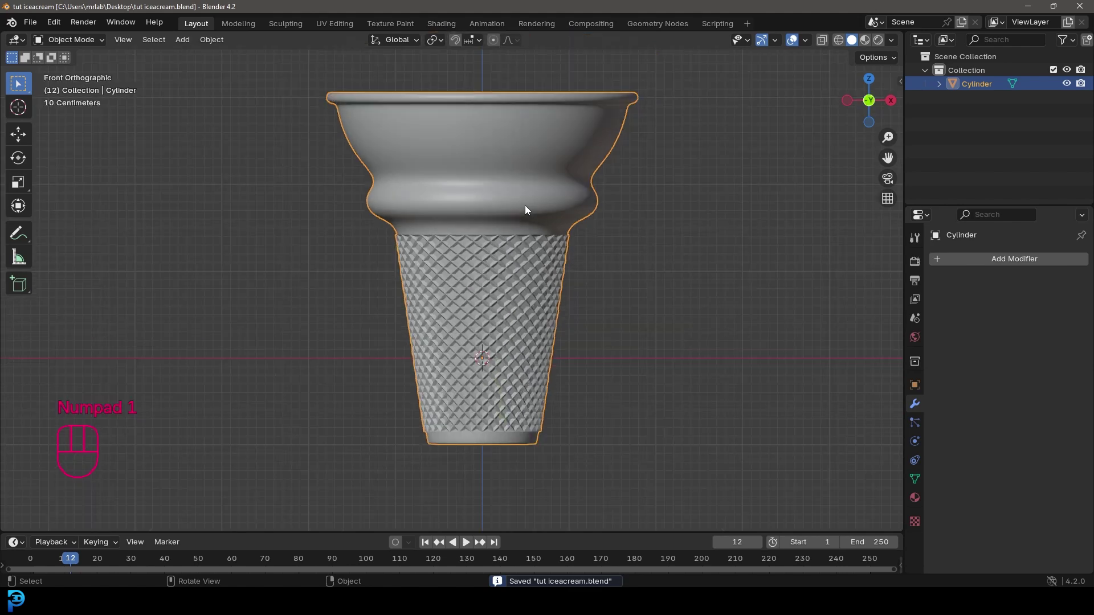
middle_click(544, 226)
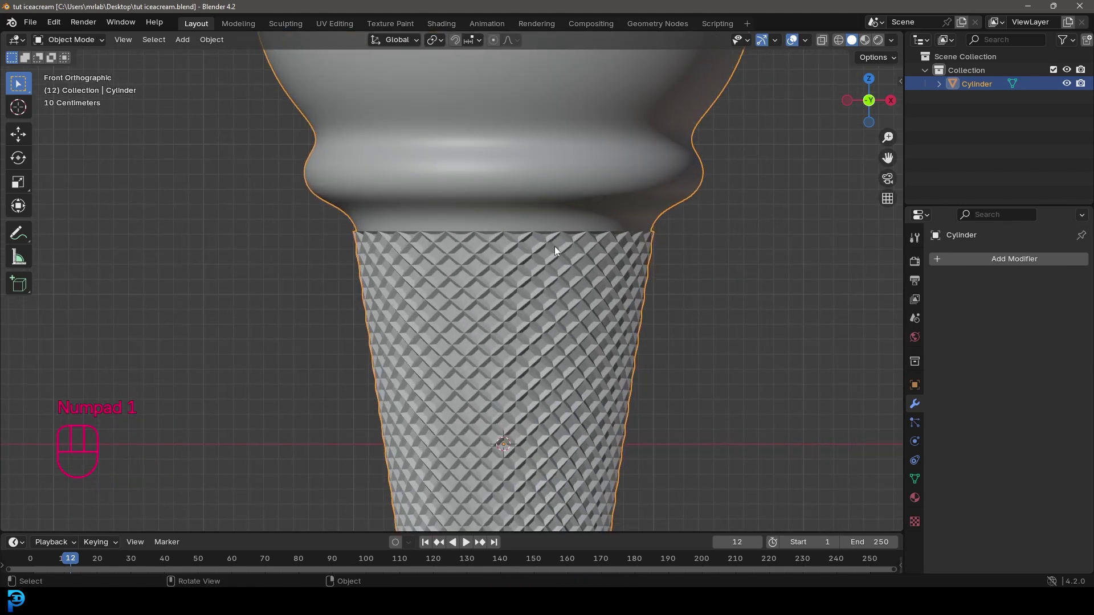
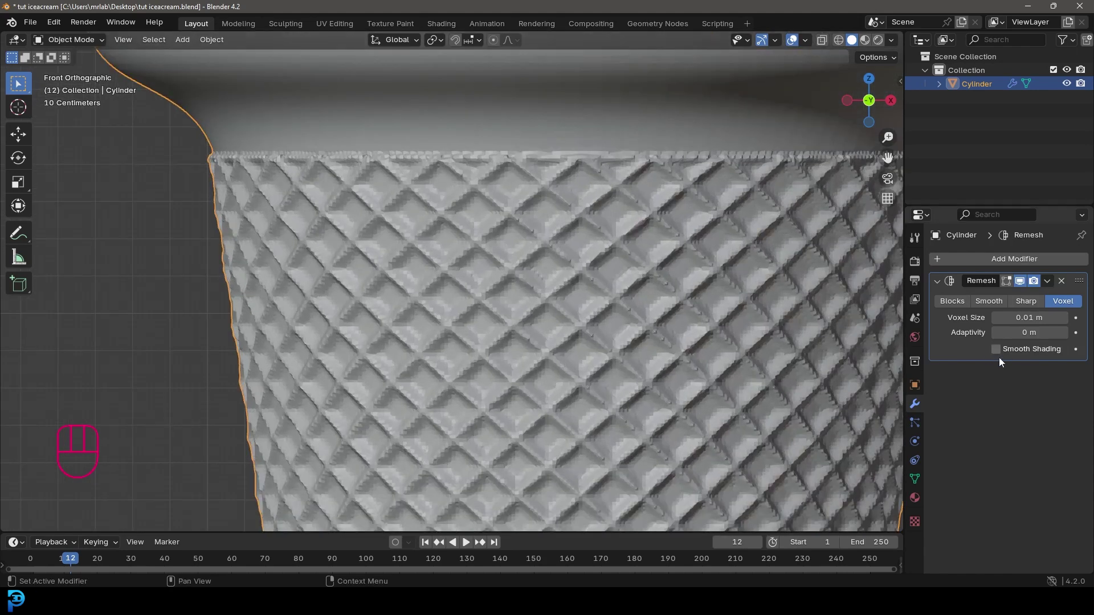
left_click_drag(553, 314, 536, 262)
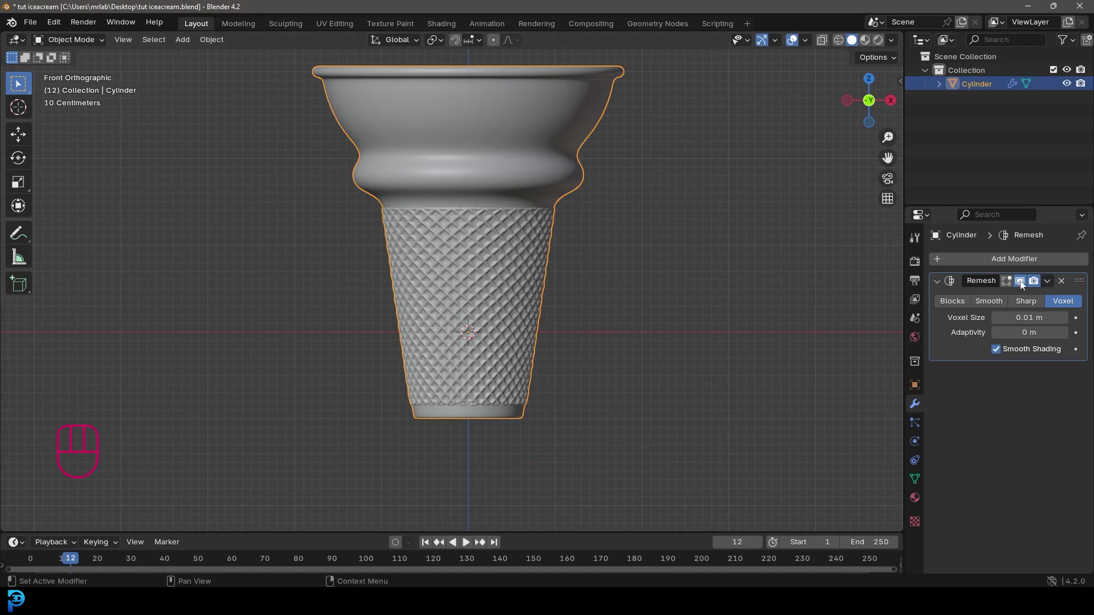
left_click(1022, 285)
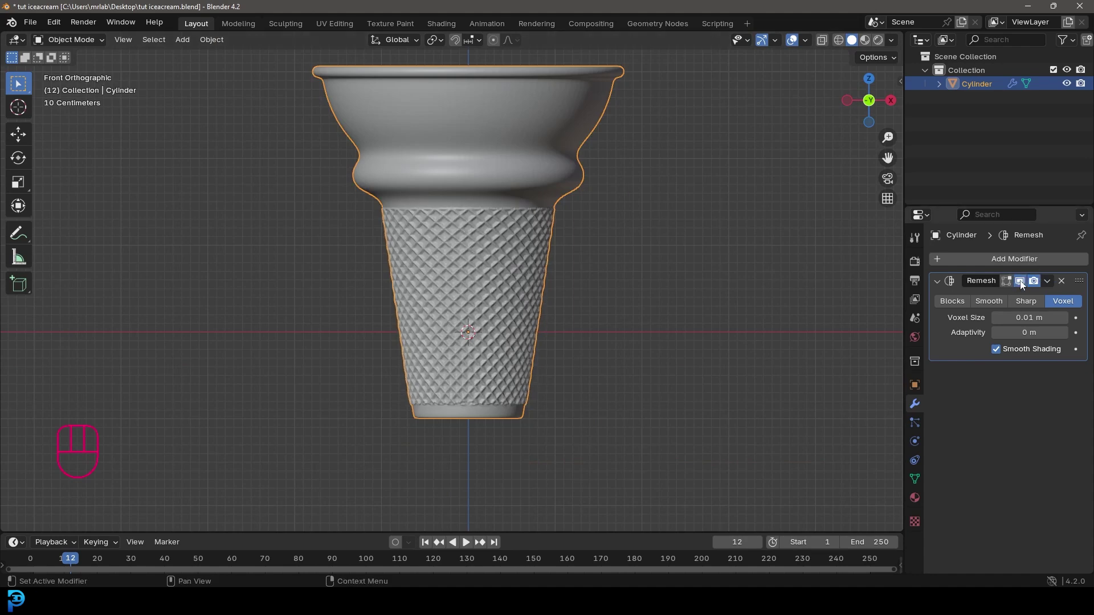
- Add a Remesh modifier with 0.01 m voxels and smooth shading, then save the file
middle_click(450, 205)
left_click_drag(578, 211, 562, 255)
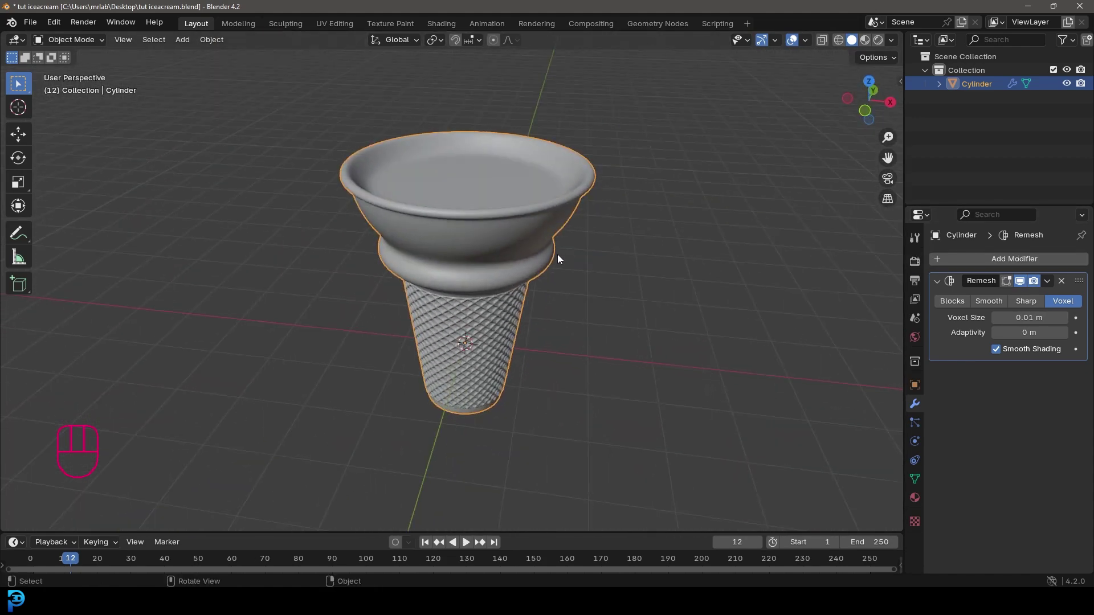
key("KP_1")
key("ctrl+s")
key("ctrl+s")
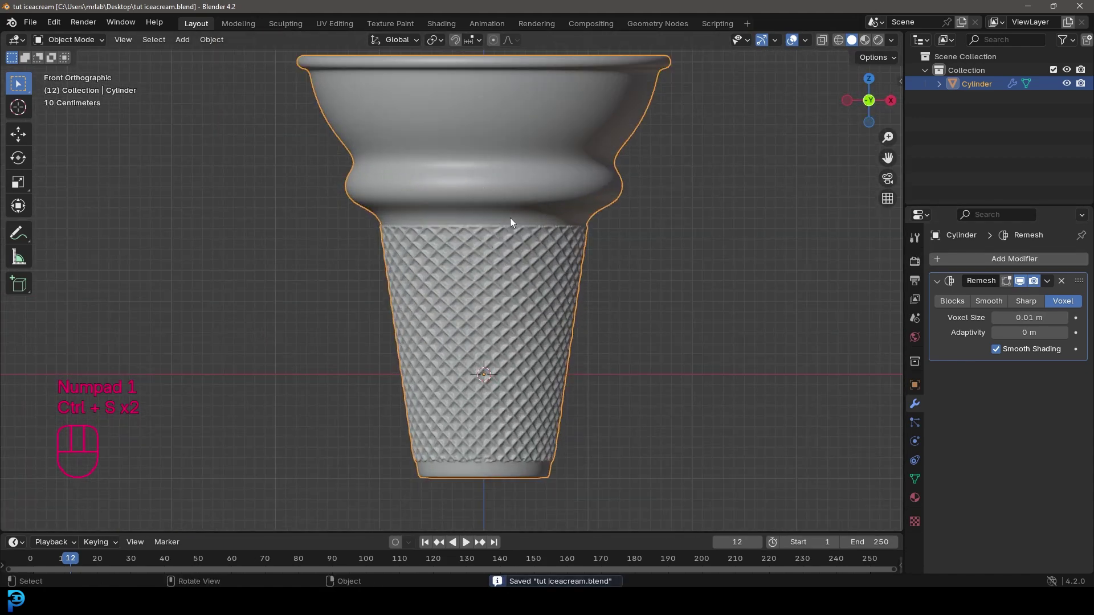
- Inspect the remeshed cone, save again and bring up the Add menu
left_click_drag(490, 265, 457, 264)
left_click_drag(452, 205, 499, 222)
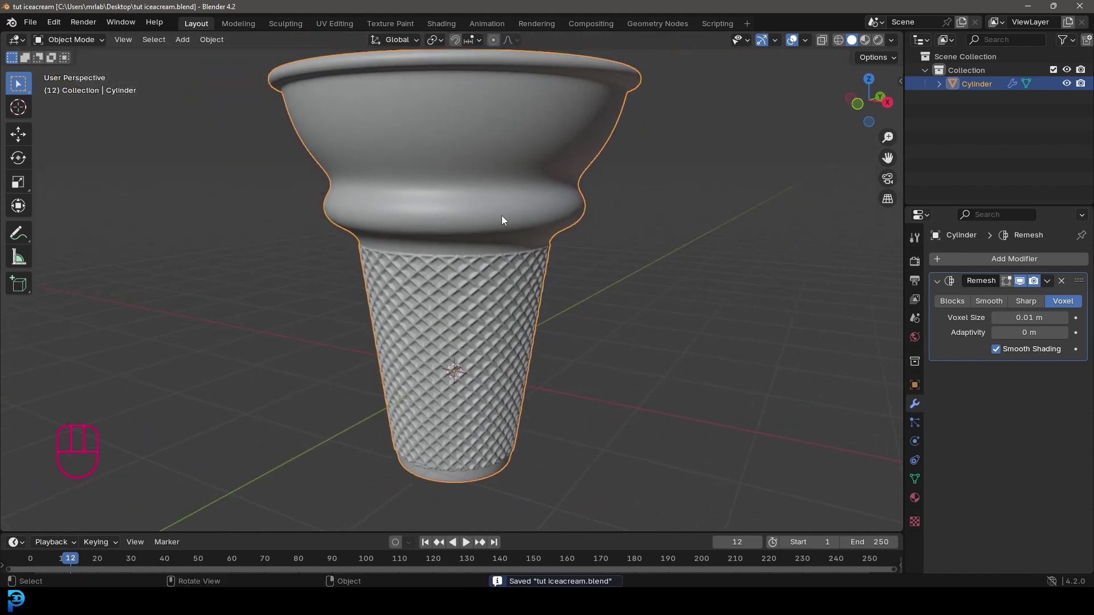
key("KP_1")
middle_click(474, 249)
key("ctrl+s")
key("shift+a")
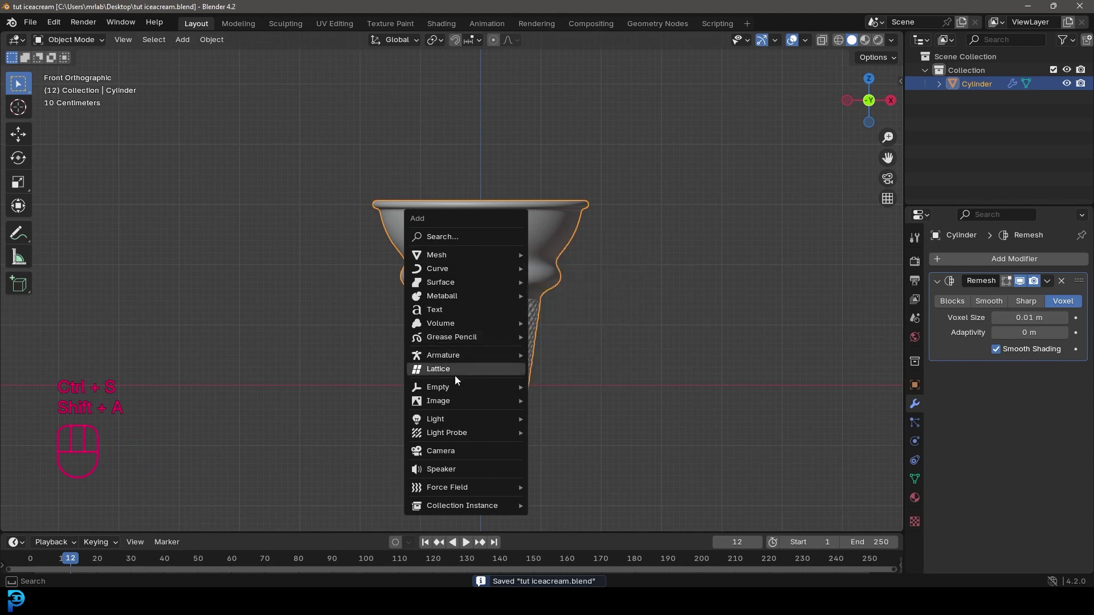
- Add a UV sphere, scale it up and move it along Z onto the cup's rim as the scoop
left_click_drag(579, 337, 574, 377)
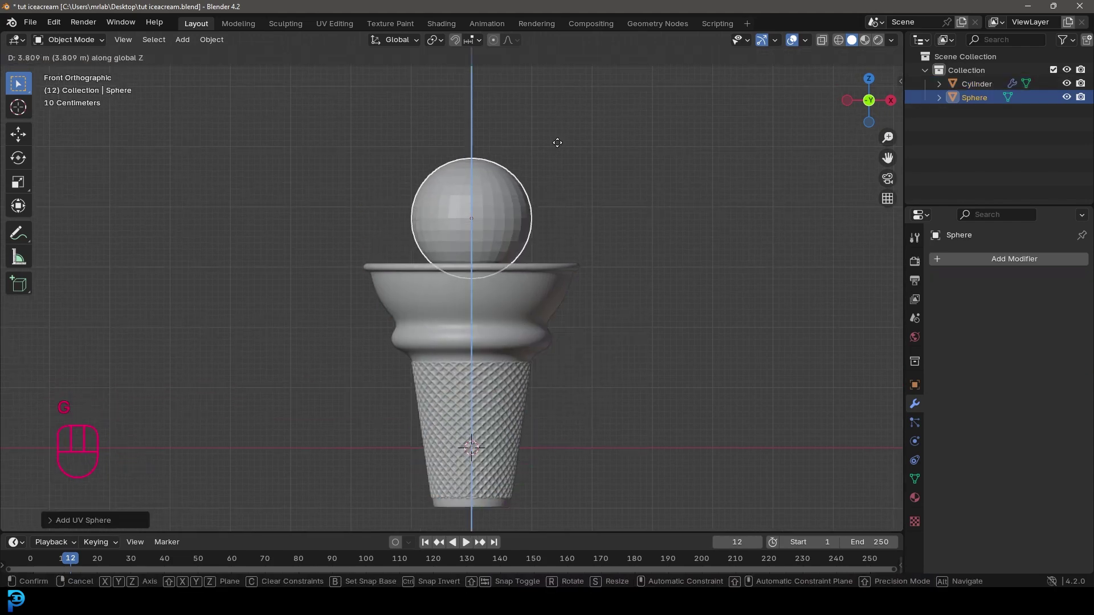
middle_click(554, 347)
key("s")
key("g")
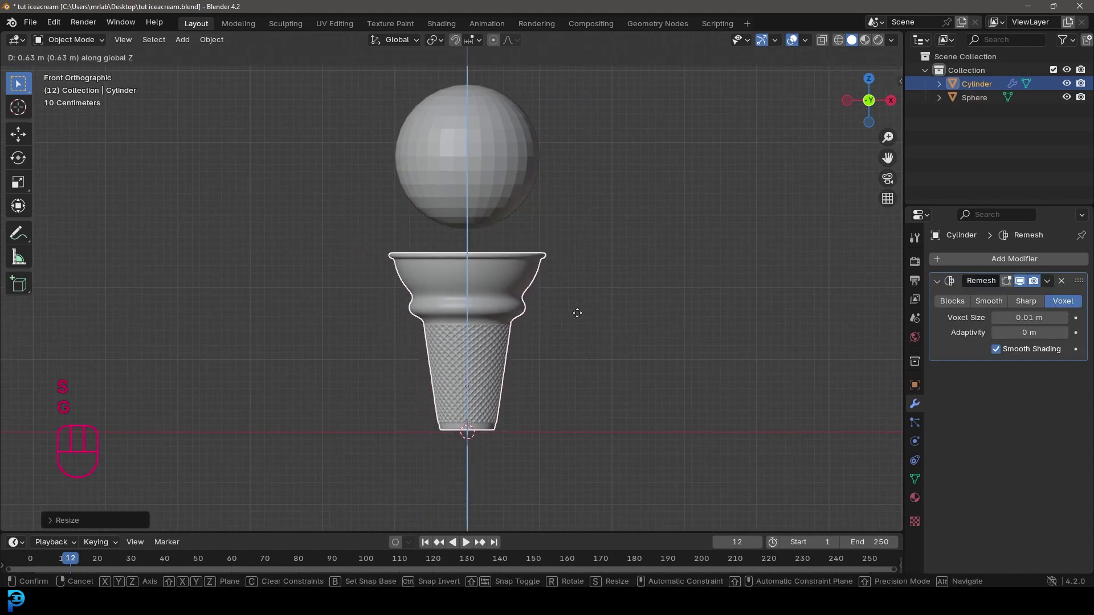
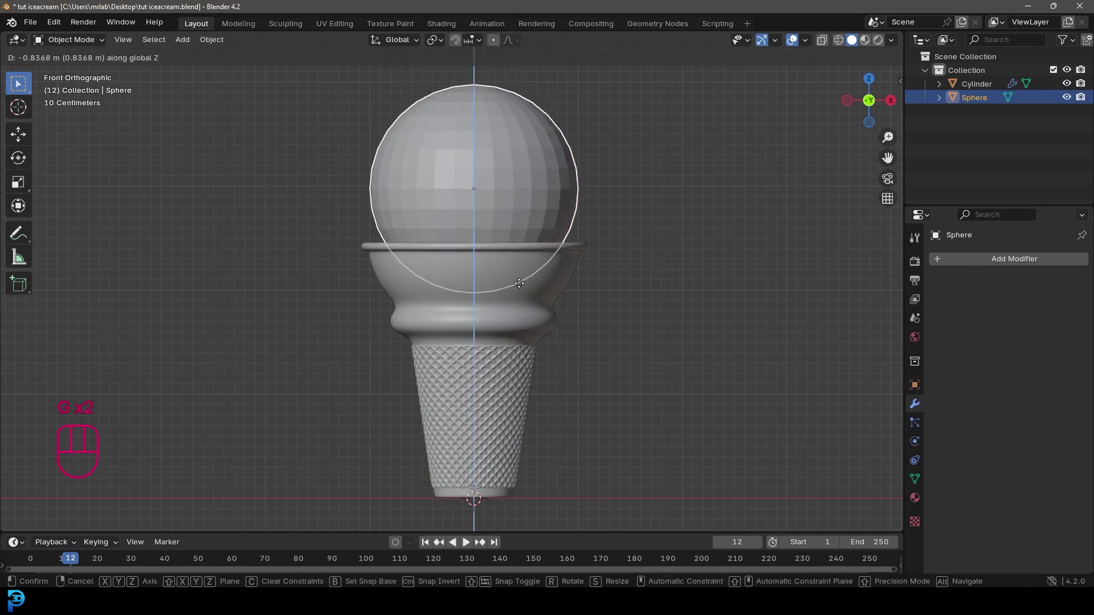
middle_click(542, 264)
- In Edit Mode, select and adjust the whole sphere, then switch to edge selection
key("Tab")
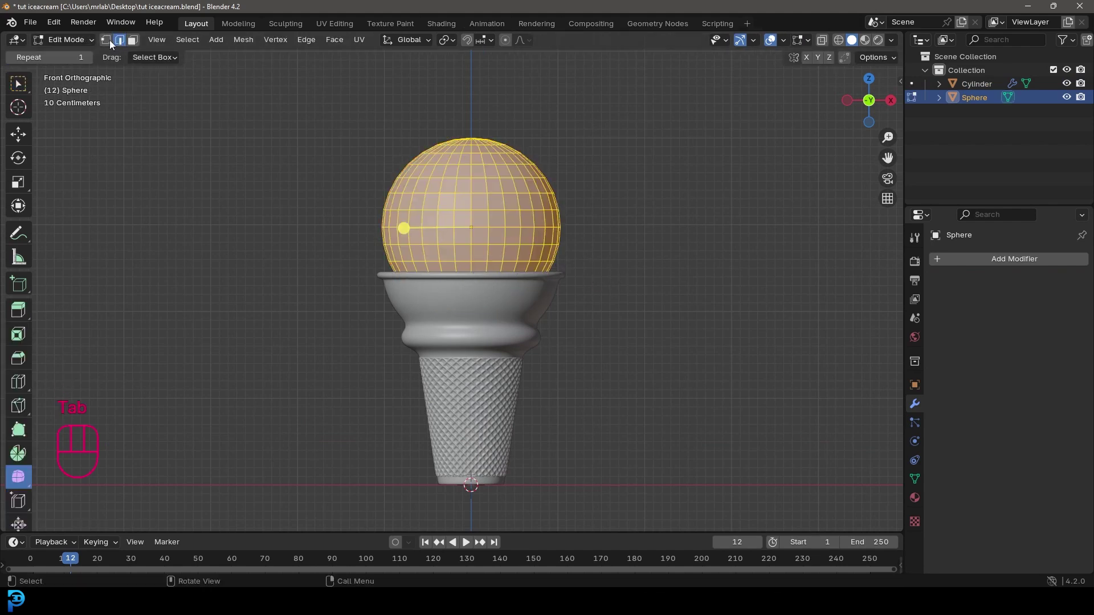
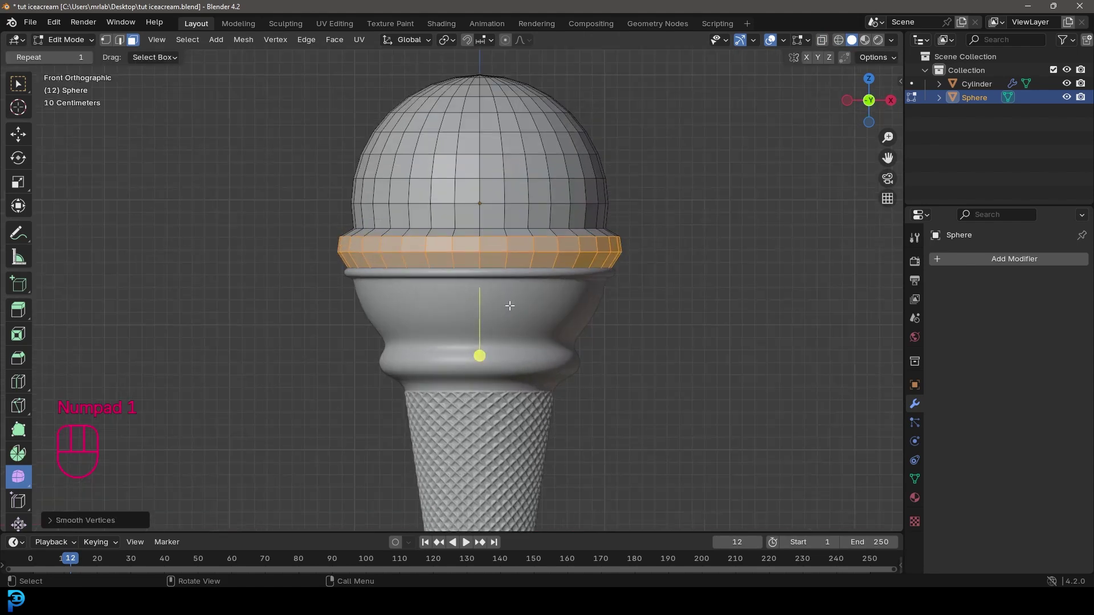
key("a")
key("s")
key("g")
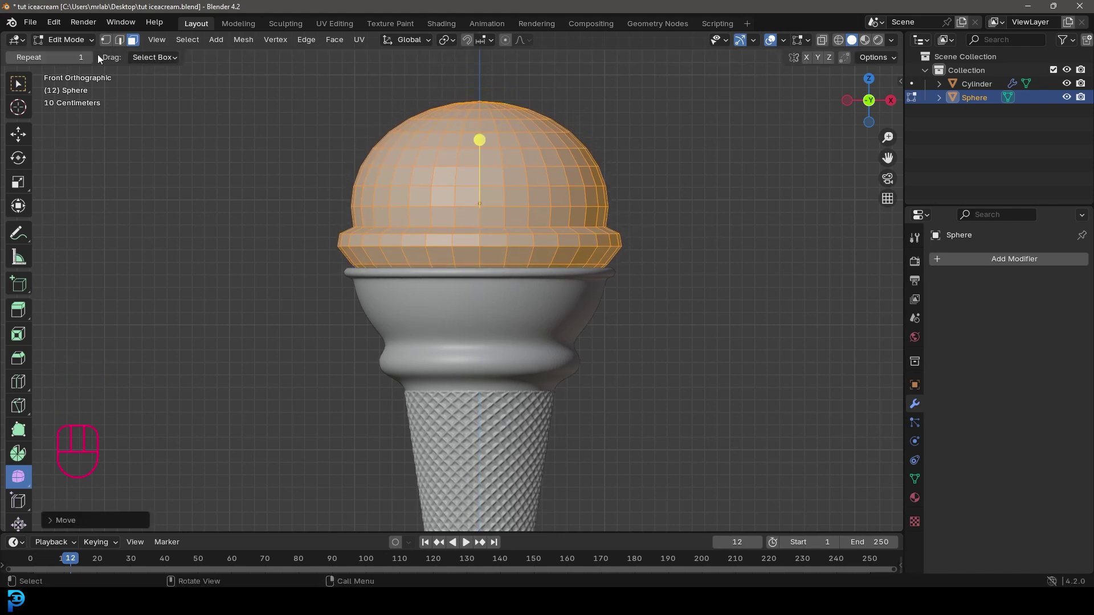
left_click(126, 46)
- Scale the sphere's lower edge loops outward to form a rim flaring over the cup
key("alt+a")
key("s")
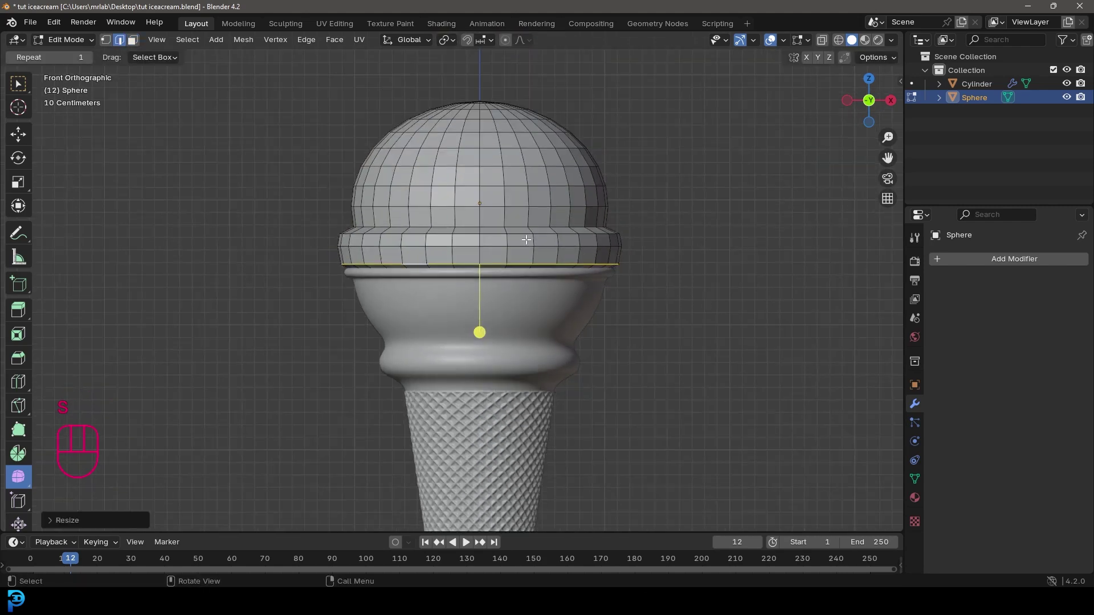
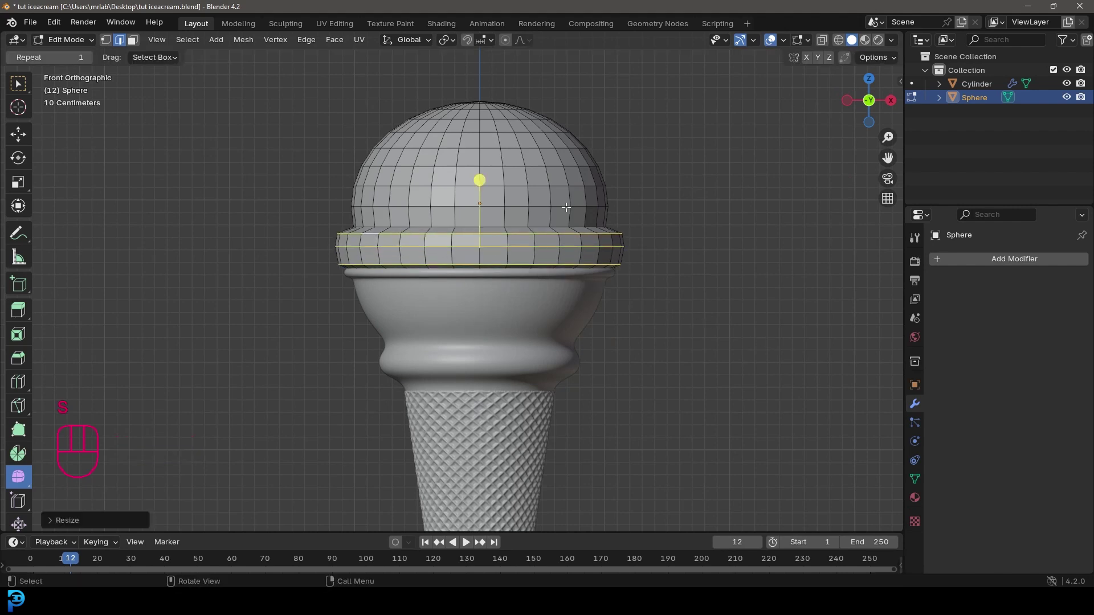
key("alt+a")
key("s")
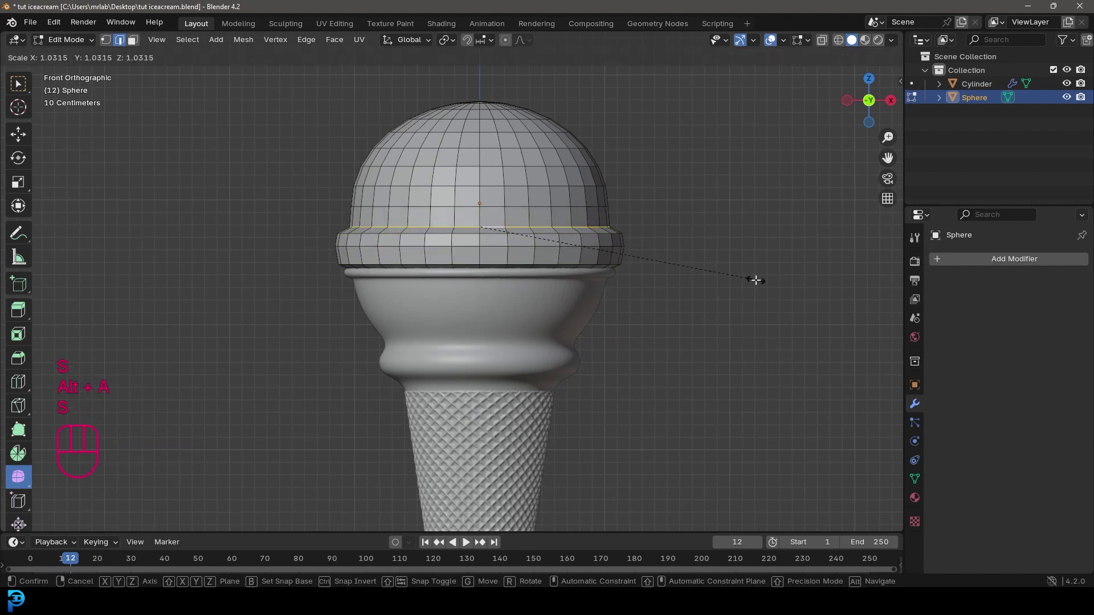
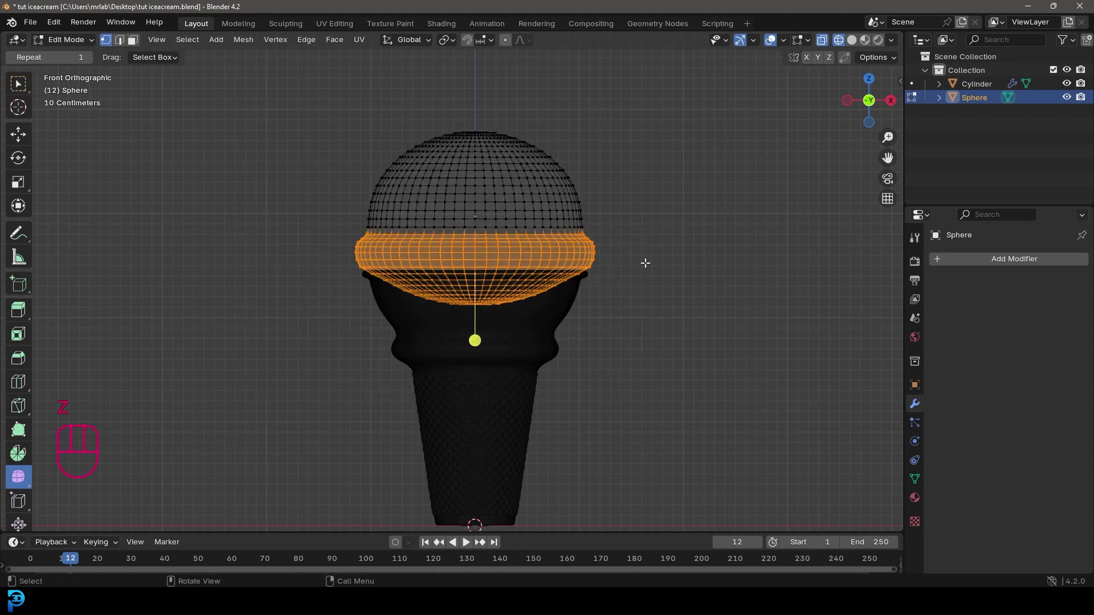
- Assign the rim vertices to a new vertex group, return to Object Mode and save
key("z")
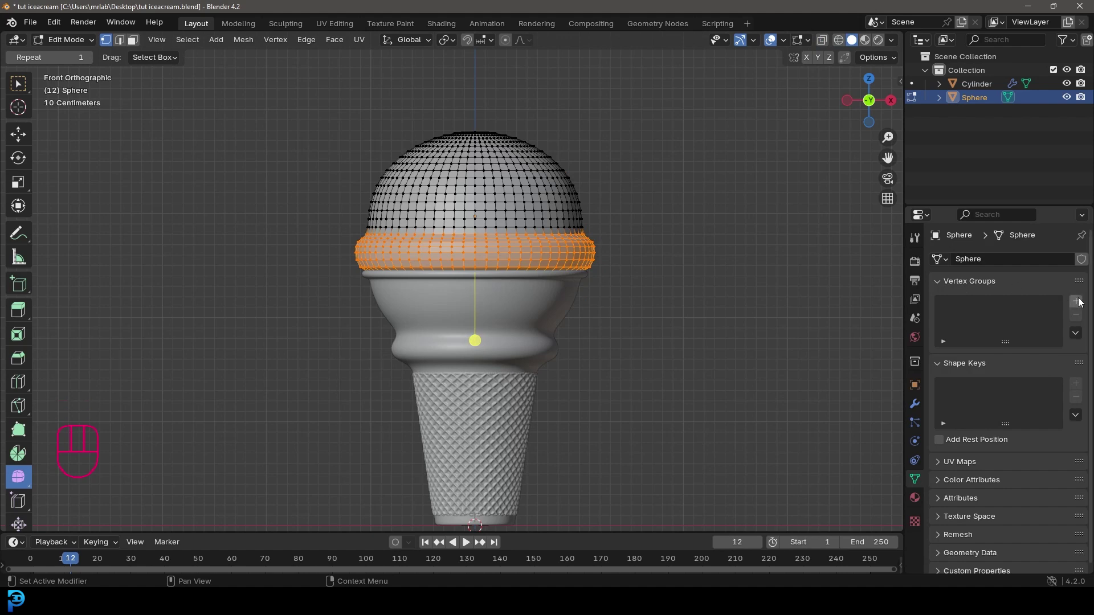
left_click(1080, 302)
double_click(960, 388)
key("Tab")
key("ctrl+s")
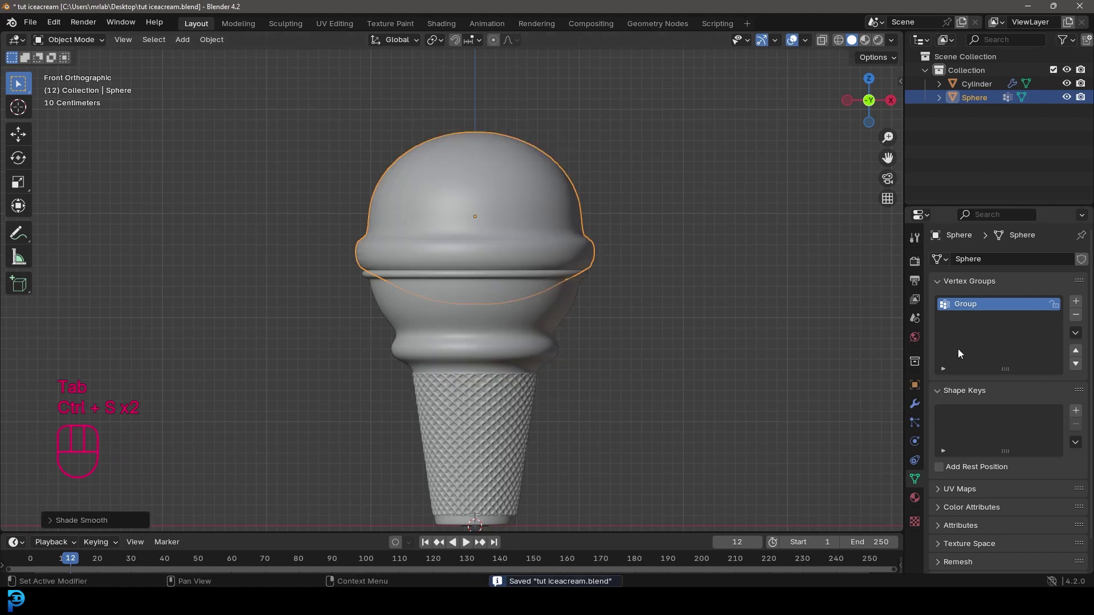
- Add Subdivision and Displace modifiers with a new Clouds texture limited to the Group rim
left_click_drag(998, 262, 858, 280)
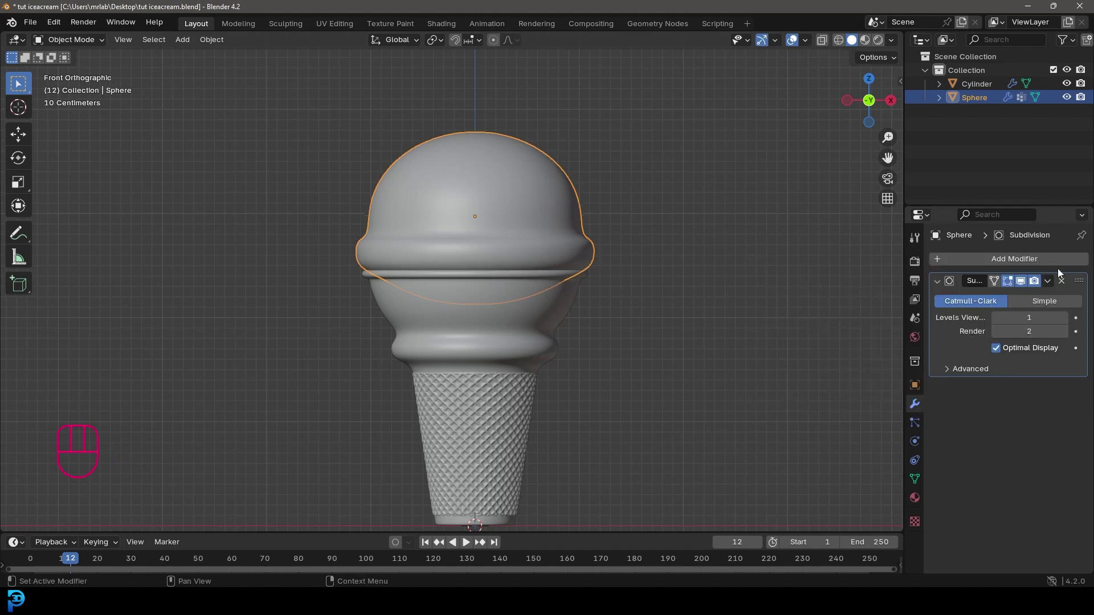
left_click_drag(1036, 262, 832, 293)
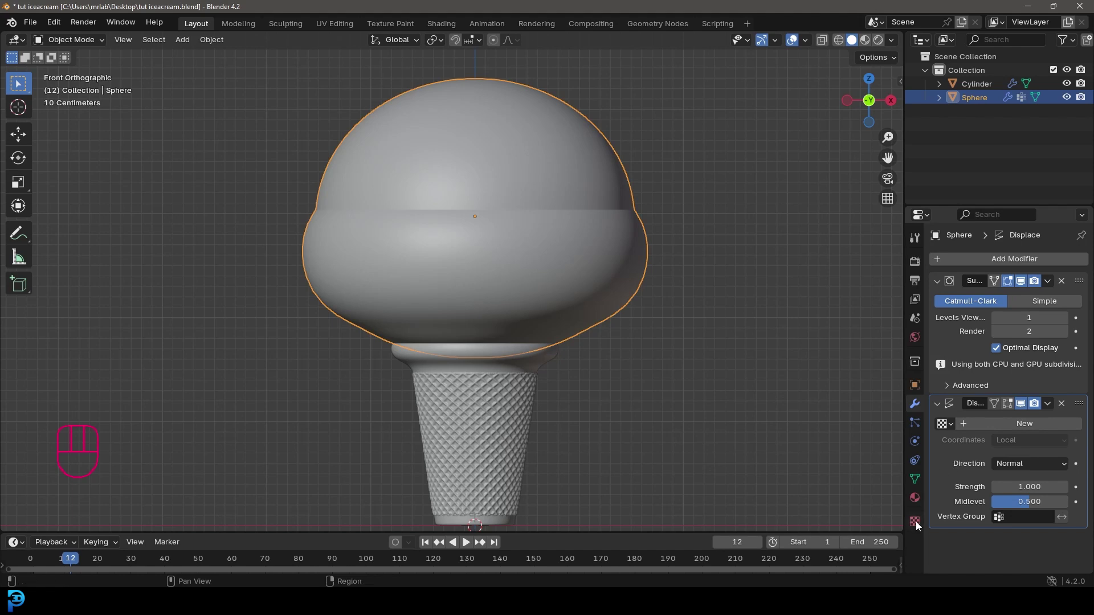
left_click(996, 284)
left_click_drag(1017, 298, 1009, 345)
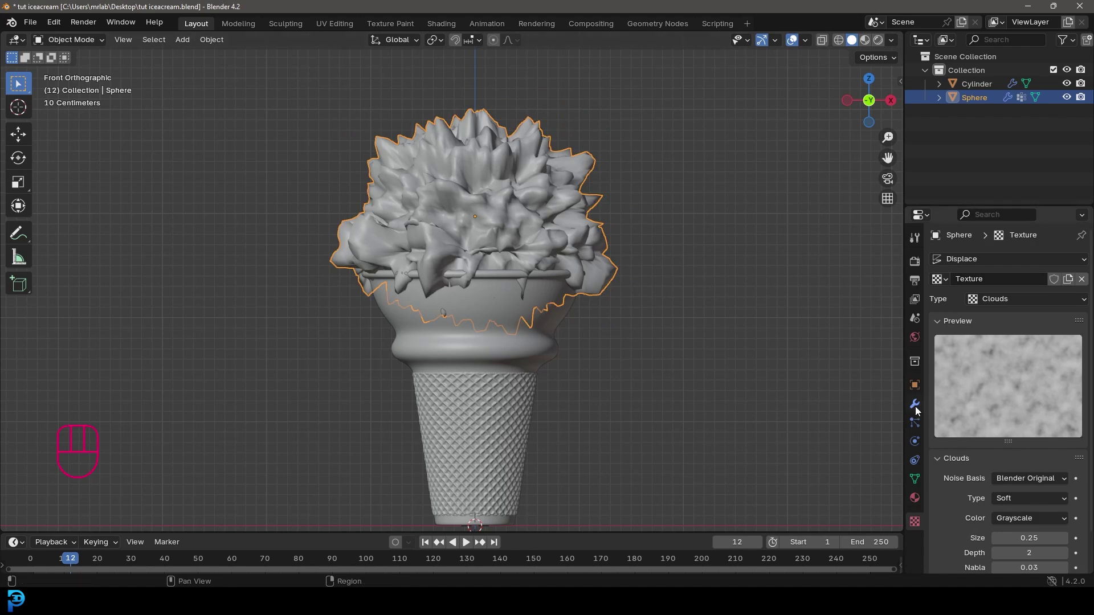
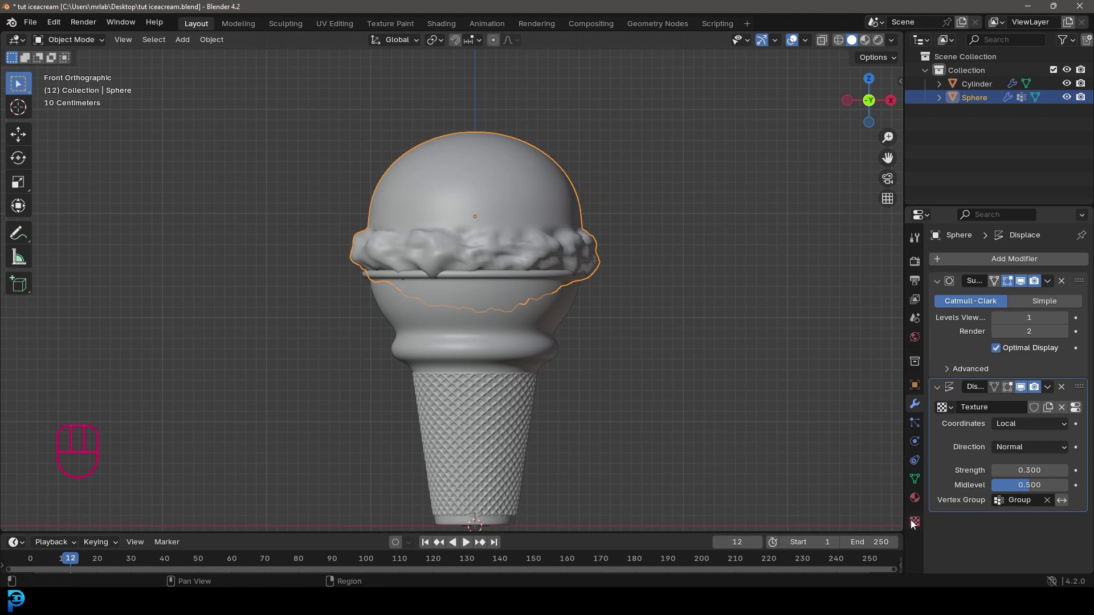
left_click(1067, 319)
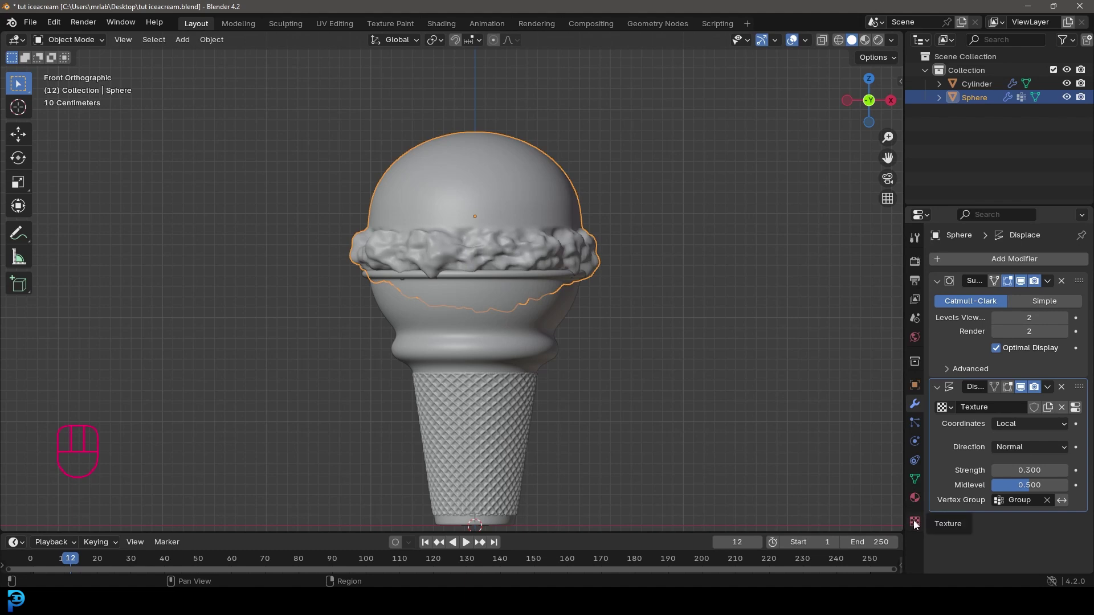
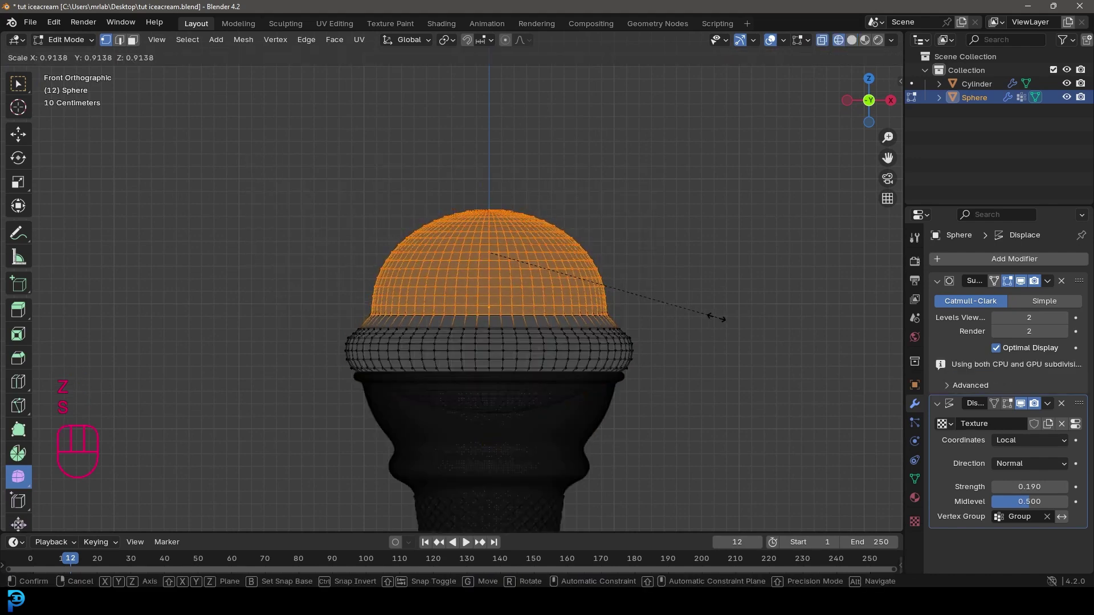
- Shrink the scoop's top dome slightly and scale the rim band taller along Z
key("s")
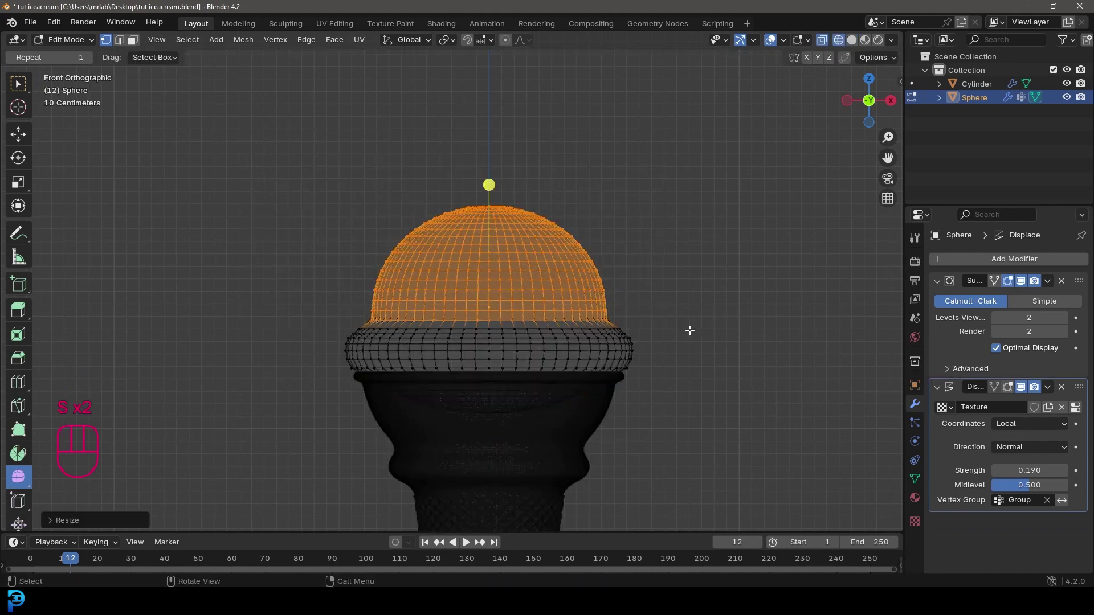
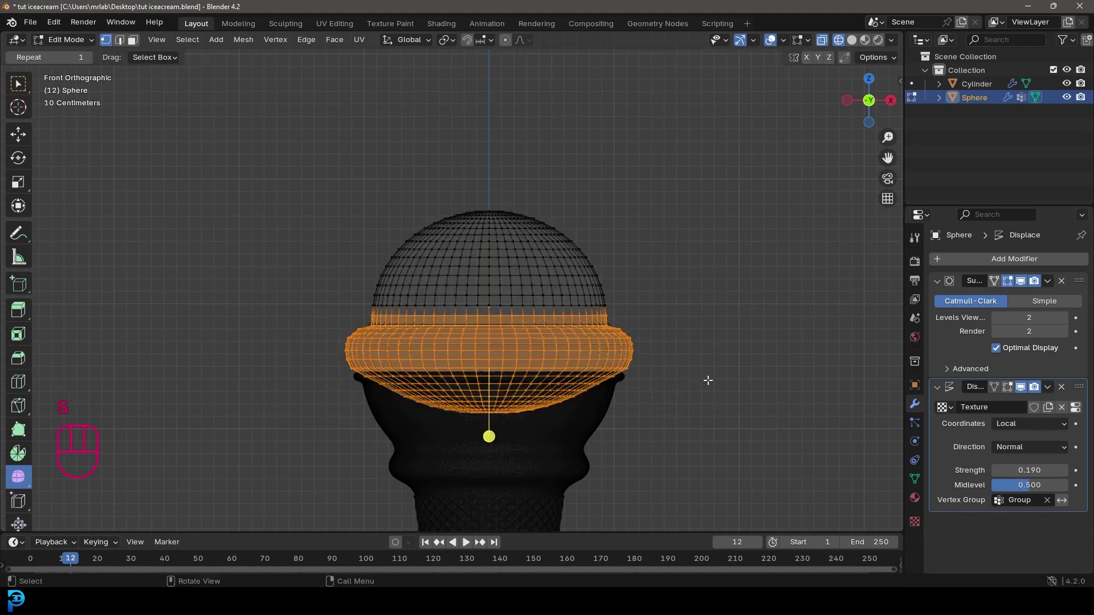
key("s")
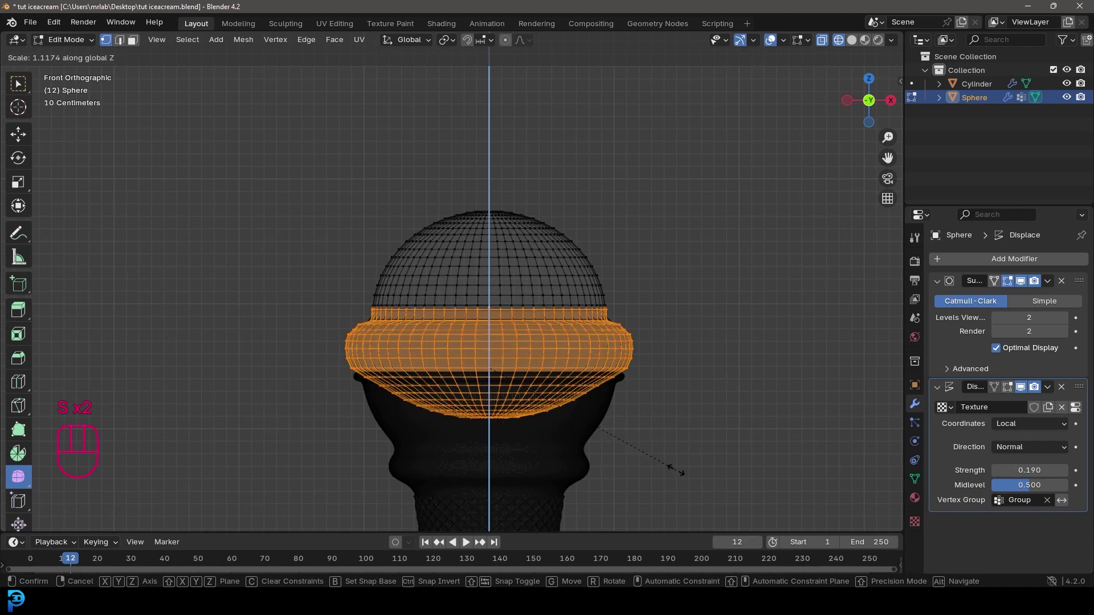
key("Tab")
key("z")
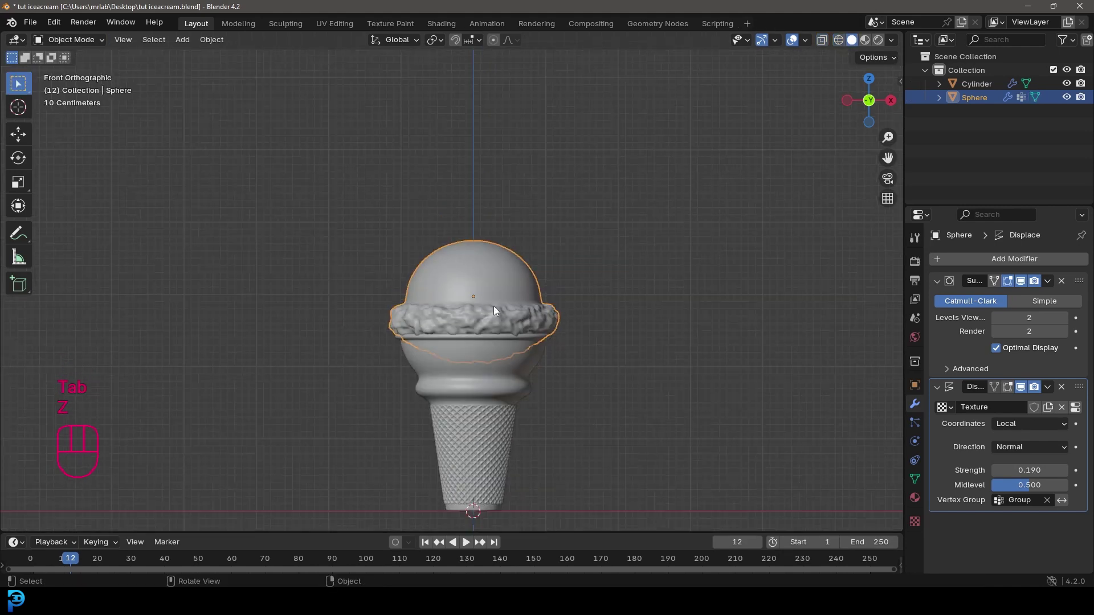
key("g")
- Save the file and add a camera to the scene
key("alt+a")
key("ctrl+s")
key("ctrl+s")
left_click_drag(551, 331, 551, 297)
- Turn the camera upright and pull it back and up from the cone in side view
key("shift+a")
left_click_drag(608, 258, 498, 272)
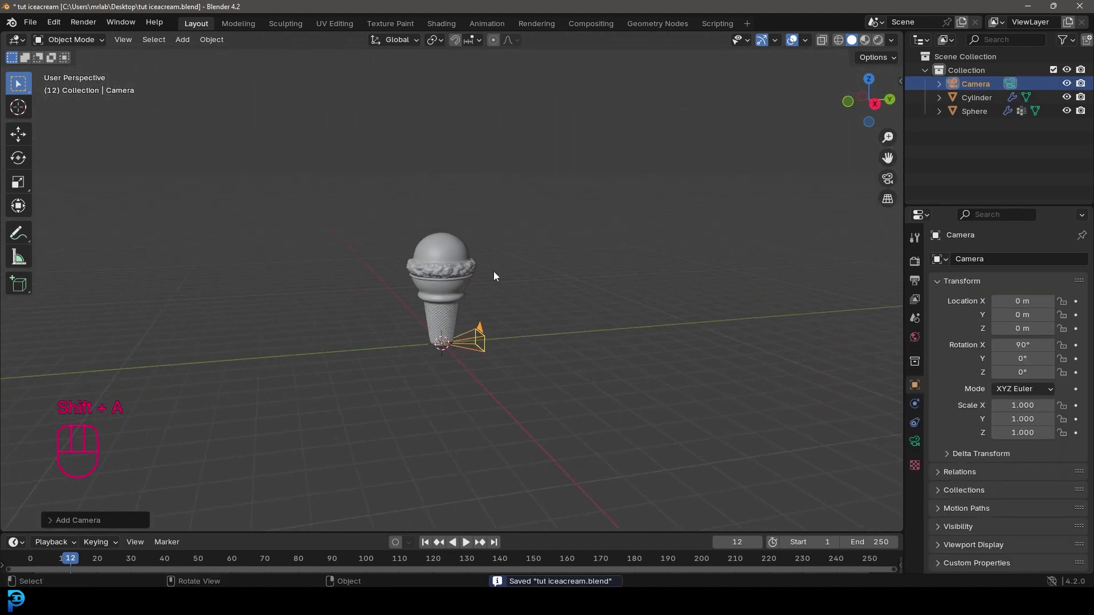
key("KP_3")
key("g")
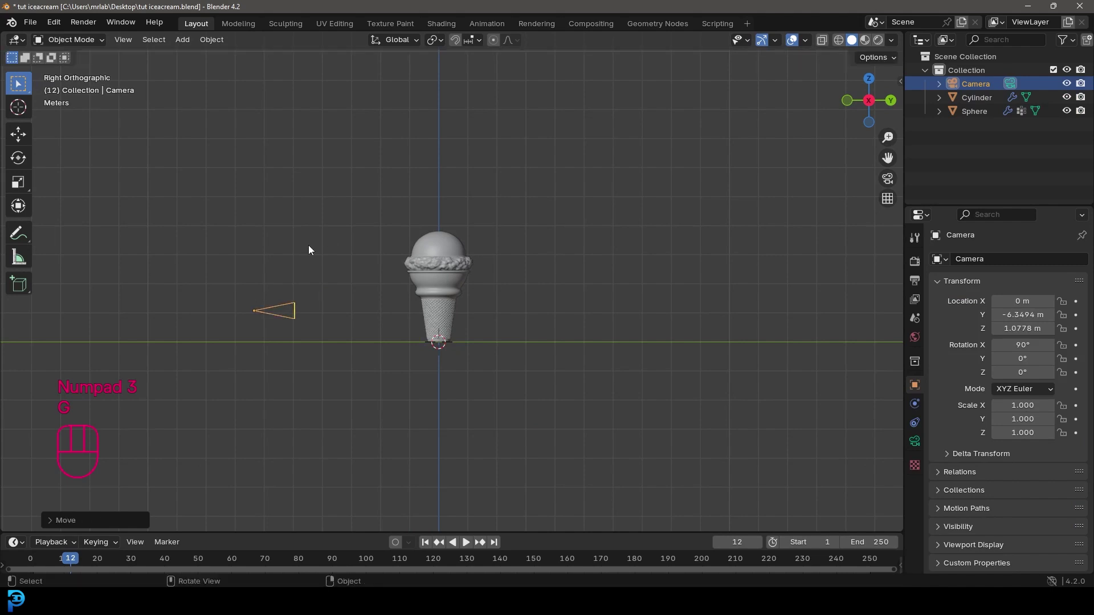
key("KP_0")
- Looking through the camera, push it in to frame the cone closely, then save
key("g")
key("g")
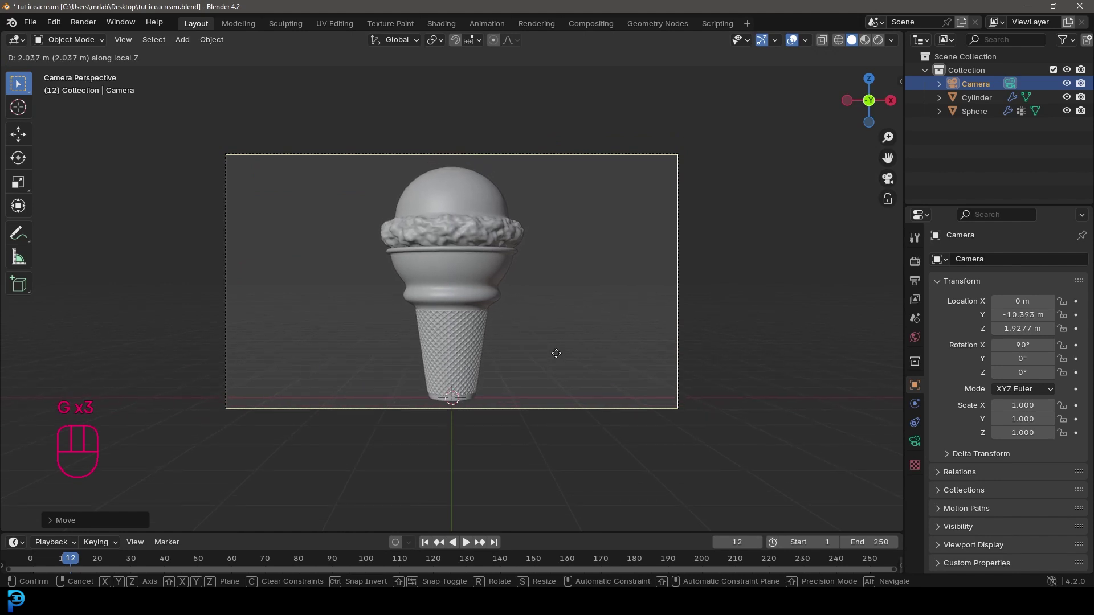
key("ctrl+b")
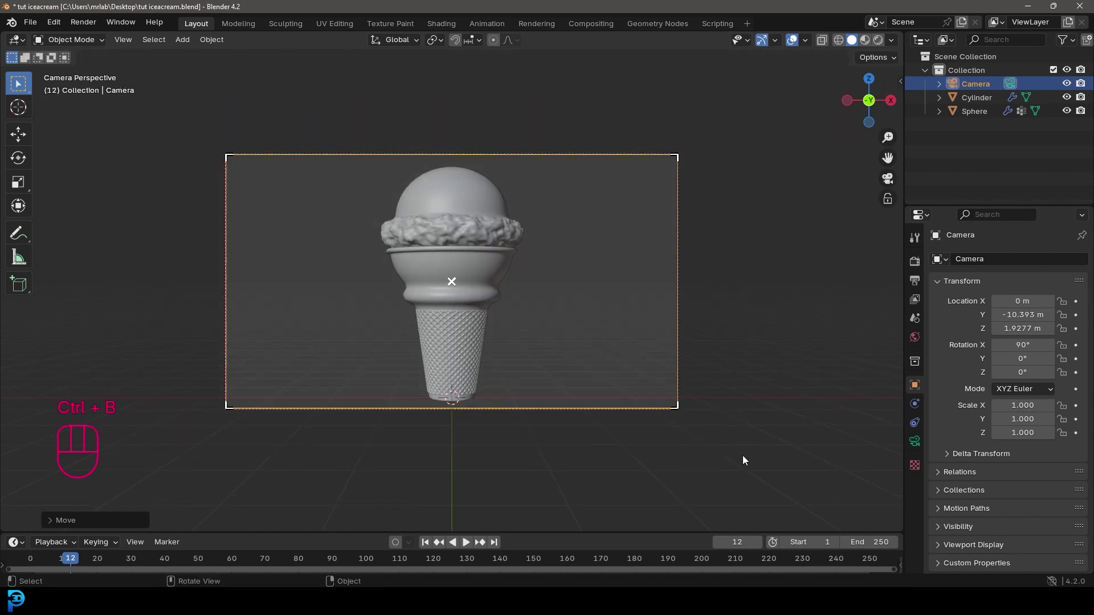
key("ctrl+s")
- In Render properties, switch the render engine to Cycles
left_click(914, 269)
left_click_drag(1022, 267, 1022, 312)
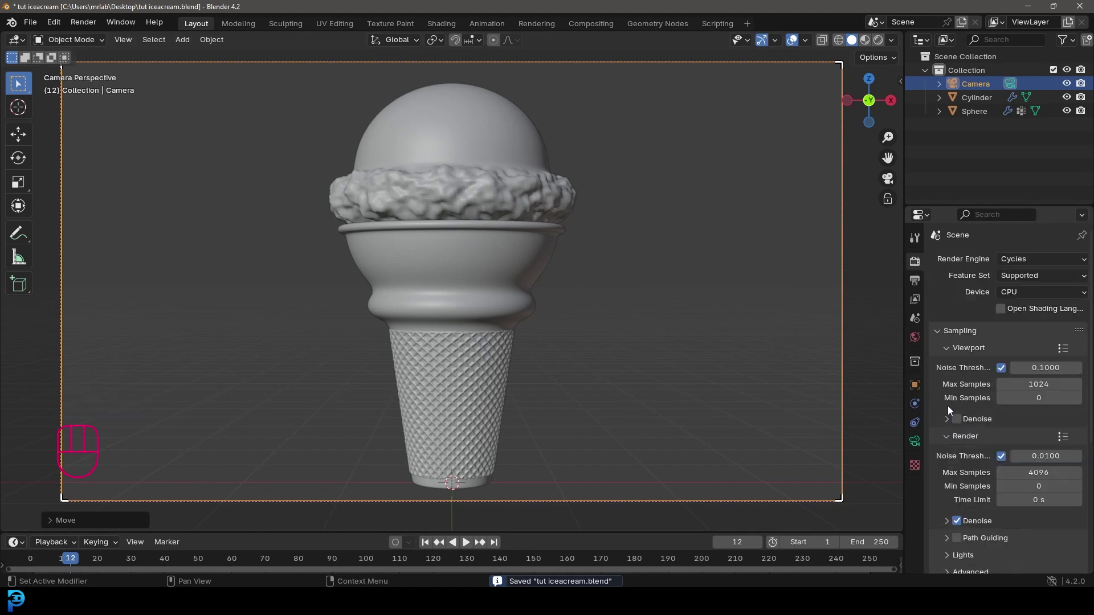
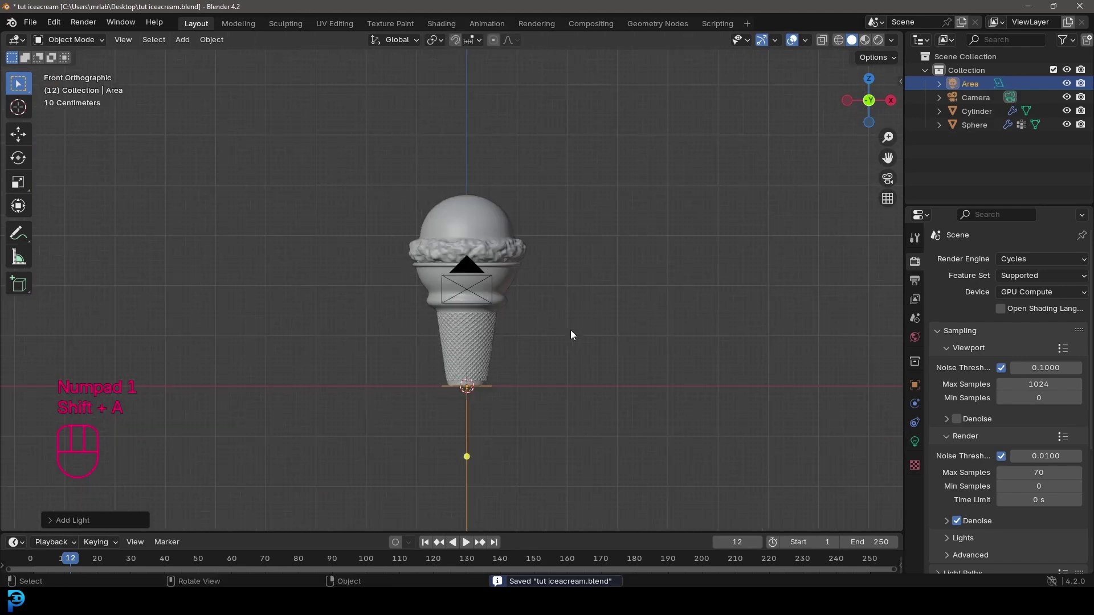
- Rotate the area light toward the cone and duplicate it beside the scoop in top view
middle_click(542, 331)
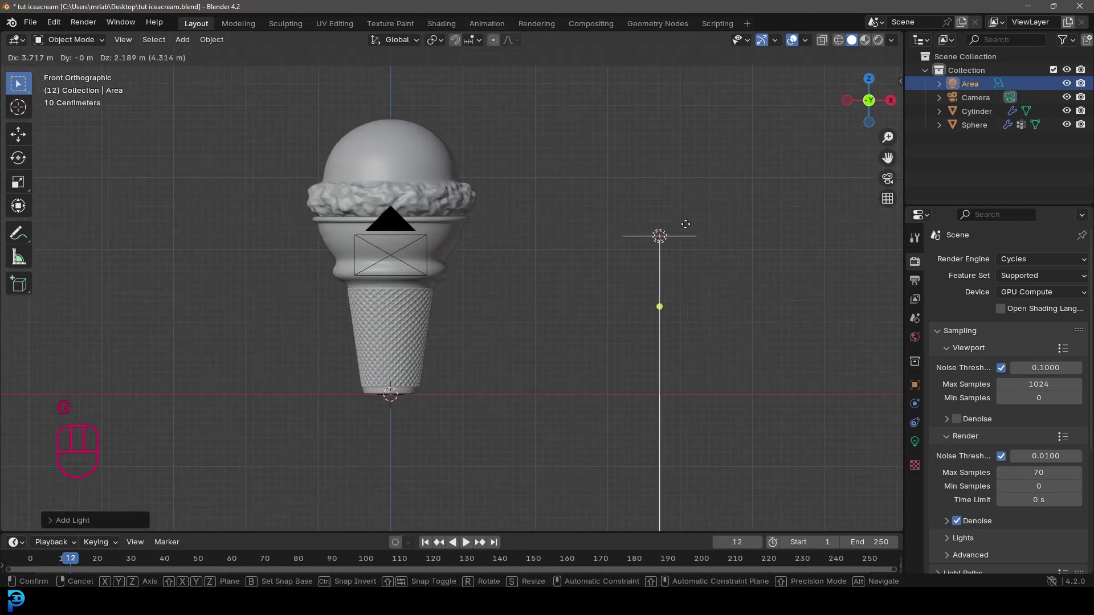
key("r")
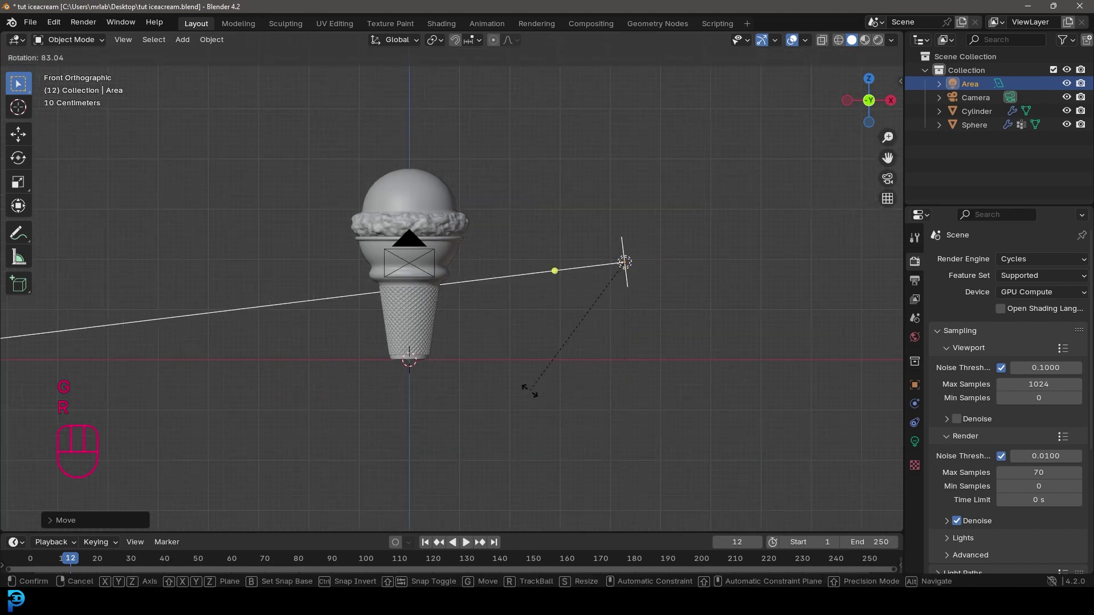
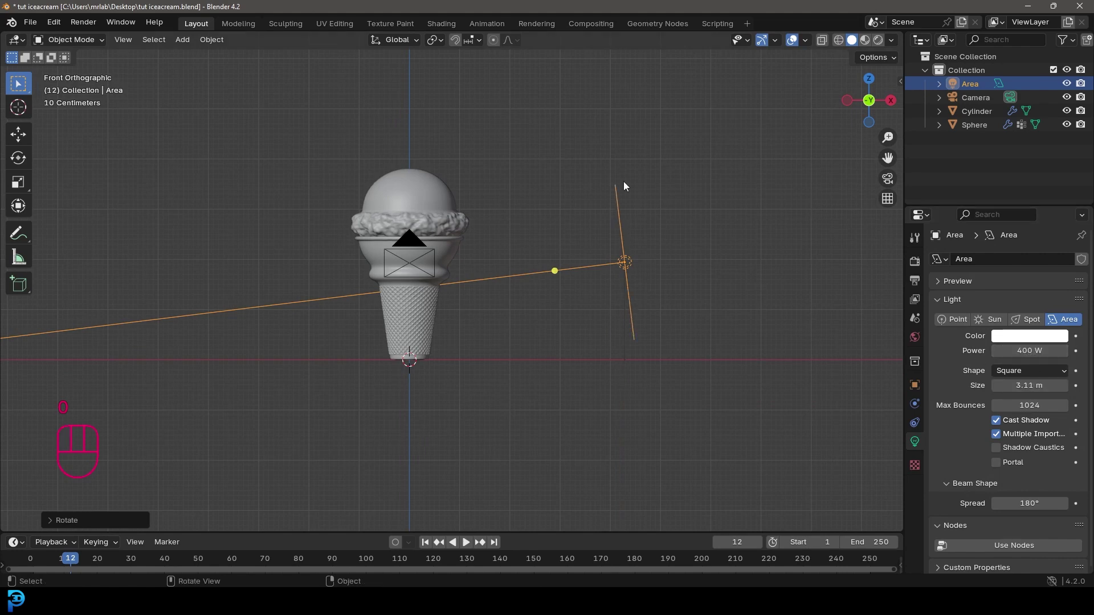
key("KP_7")
key("r")
key("g")
left_click_drag(565, 431, 642, 318)
key("shift+d")
key("r")
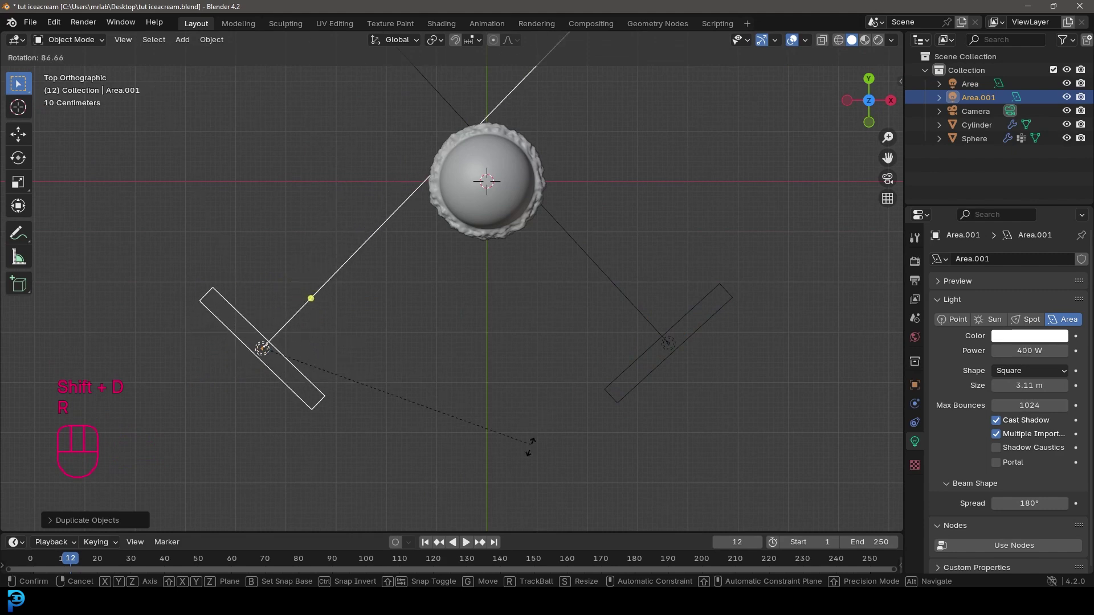
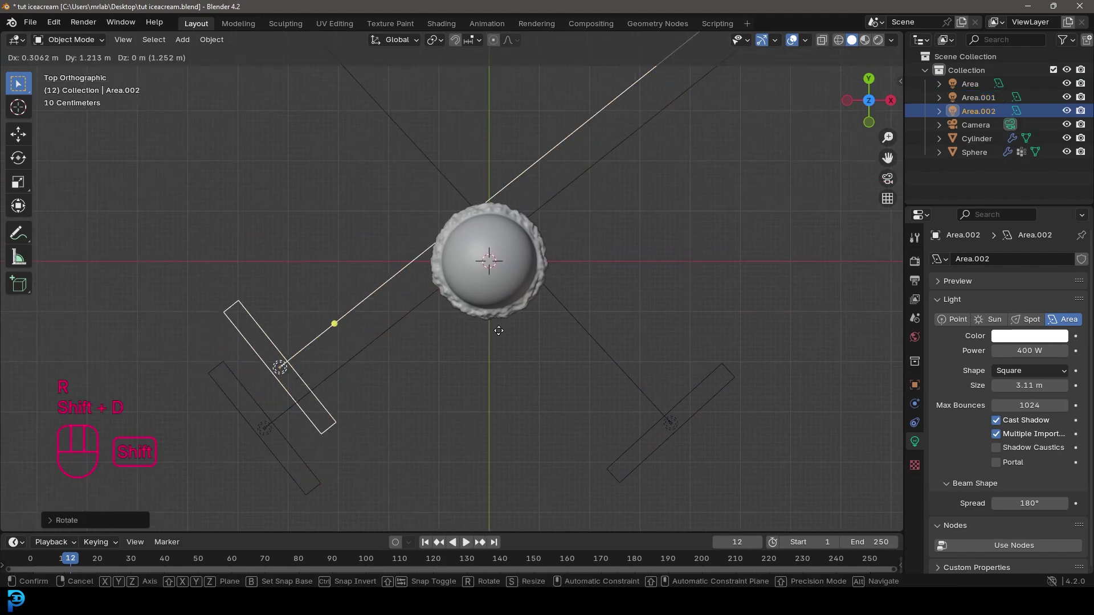
- Duplicate and aim two more lights around the cone, preview rendered lighting through the camera and save
key("r")
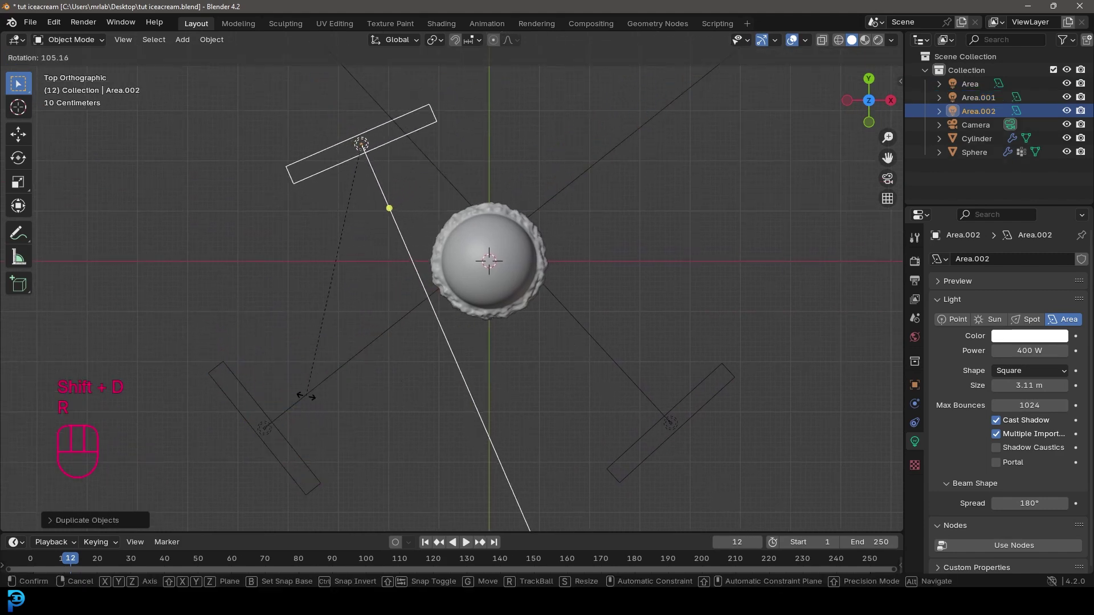
key("g")
key("shift+d")
key("r")
key("KP_0")
key("z")
key("ctrl+s")
key("ctrl+s")
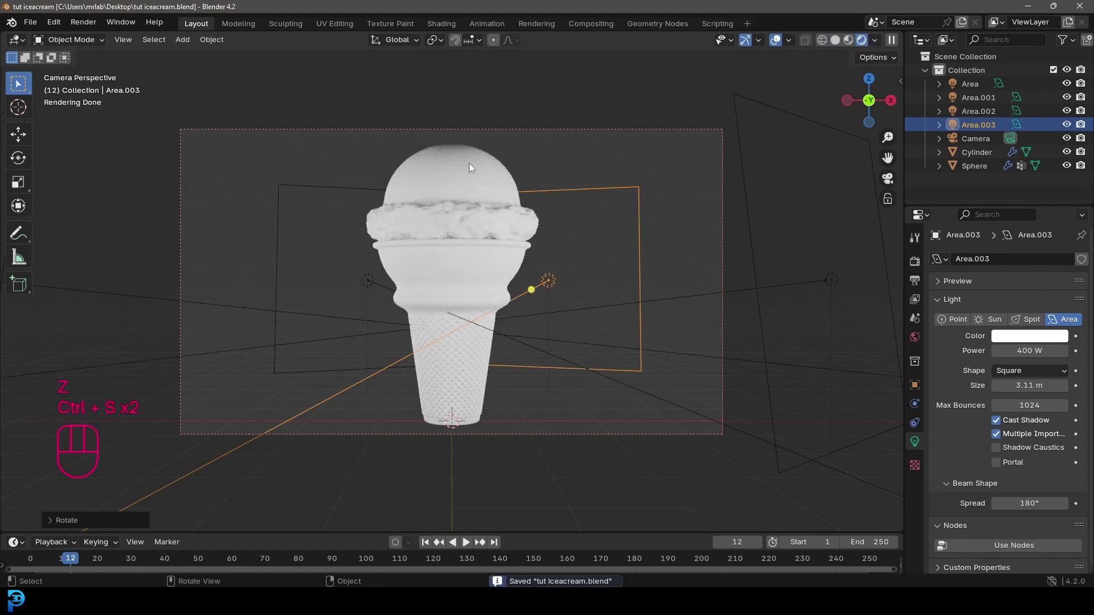
- Give the cone a material named cone with a light tan base colour
left_click_drag(540, 329, 566, 320)
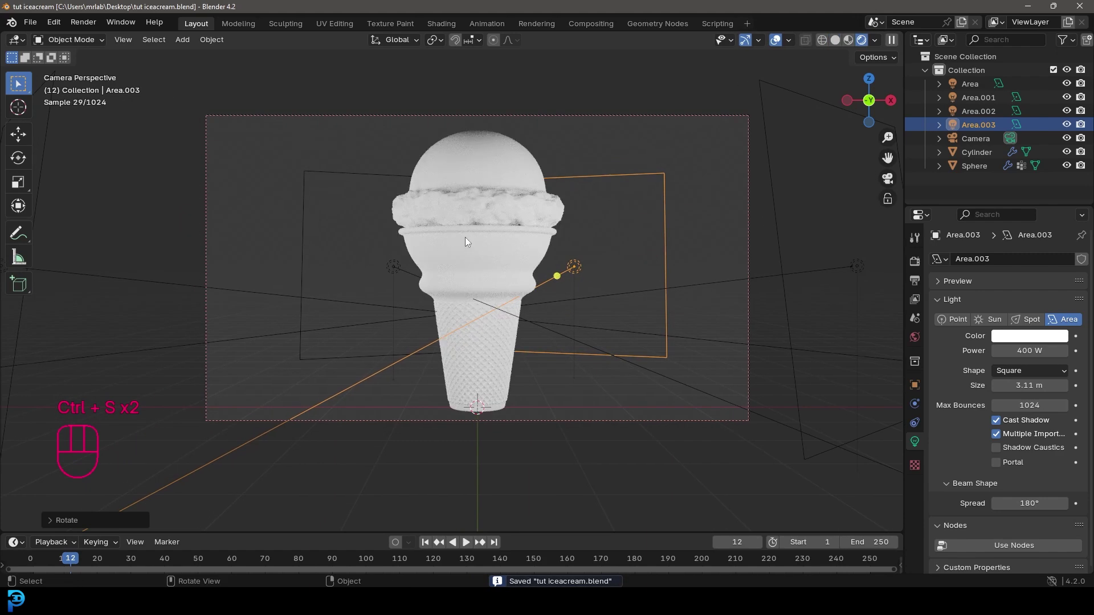
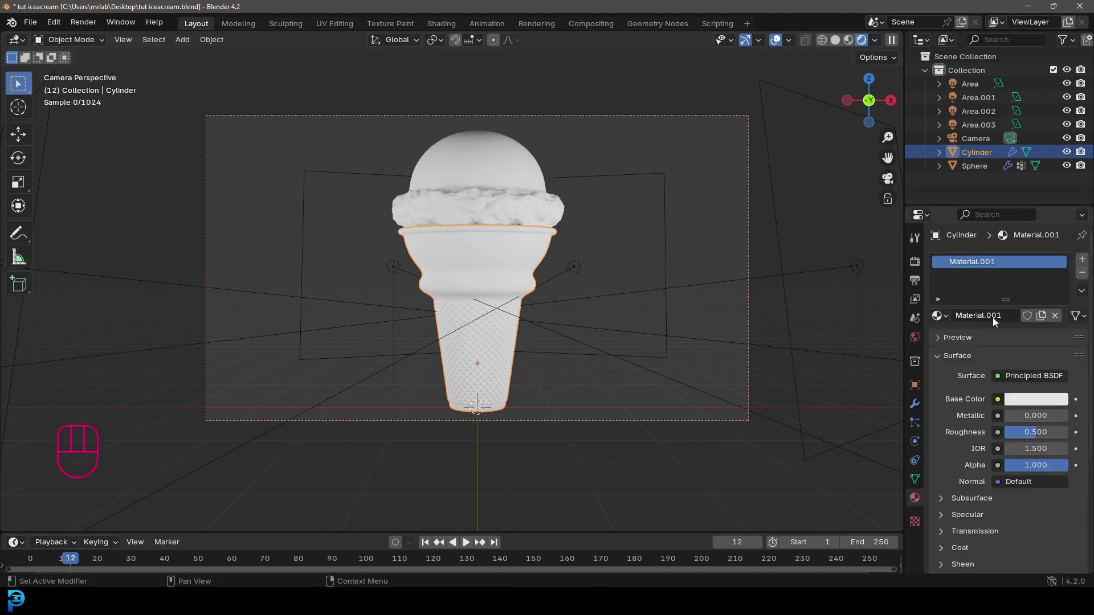
left_click_drag(995, 321, 997, 321)
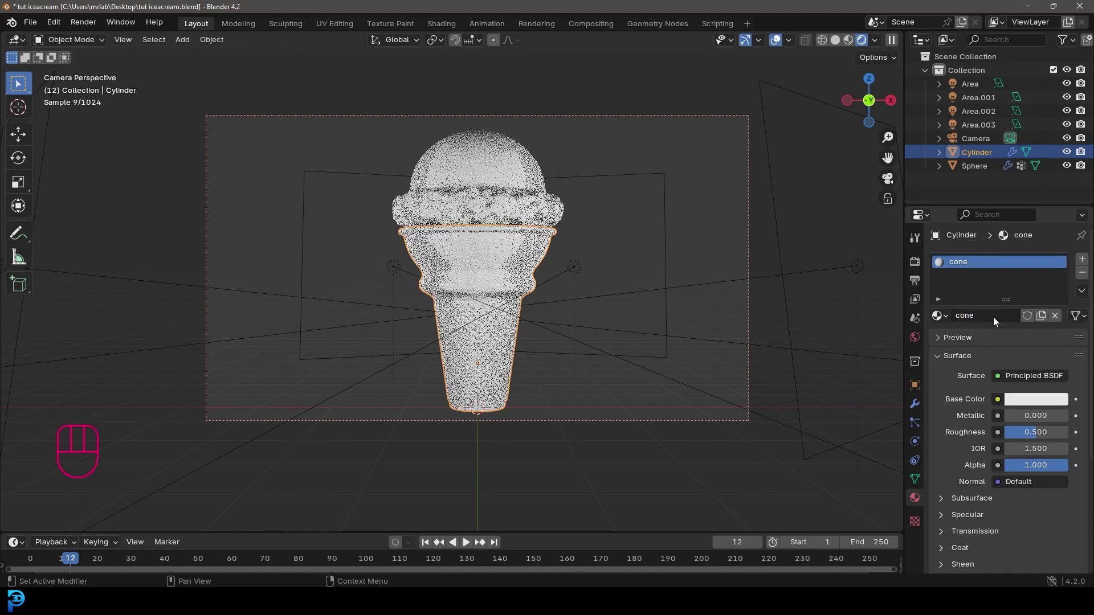